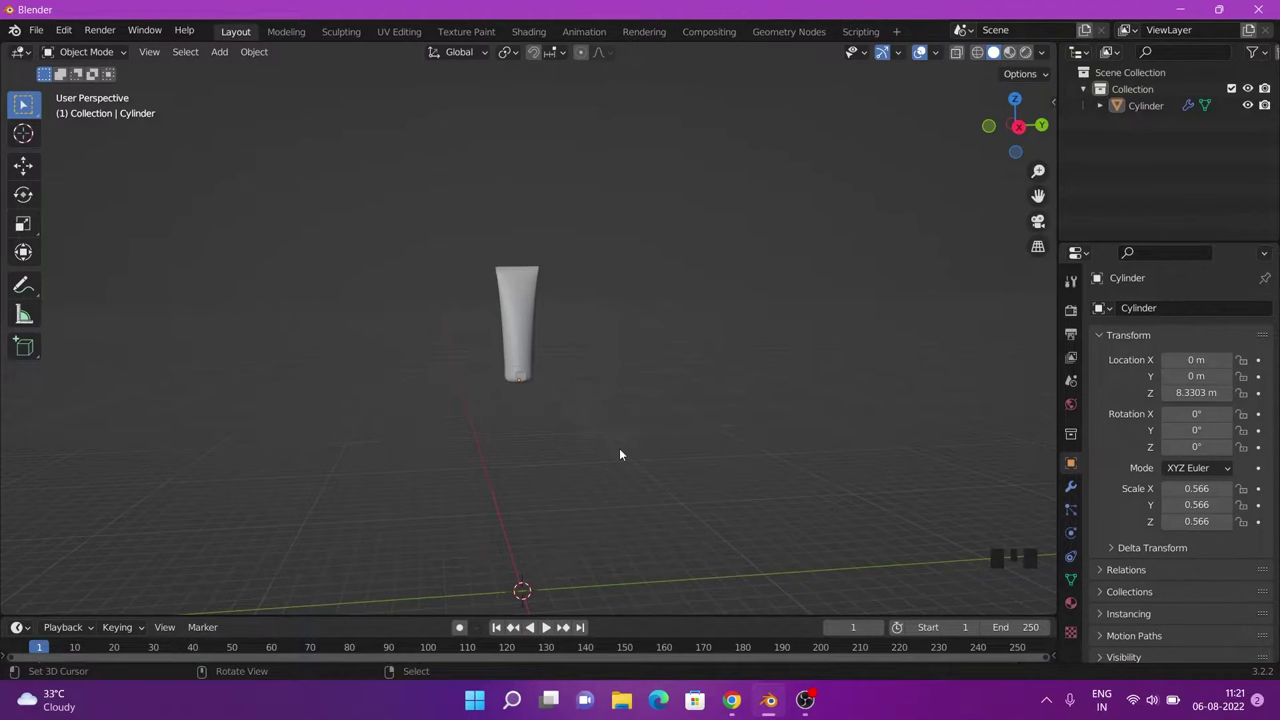
Step: Orbit and zoom the viewport to look around the modeled cosmetic tube
{"action": "scroll", "scroll_direction": "down", "scroll_amount": 3}
{"action": "left_click_drag", "start_coordinate": [556, 431], "coordinate": [626, 485]}
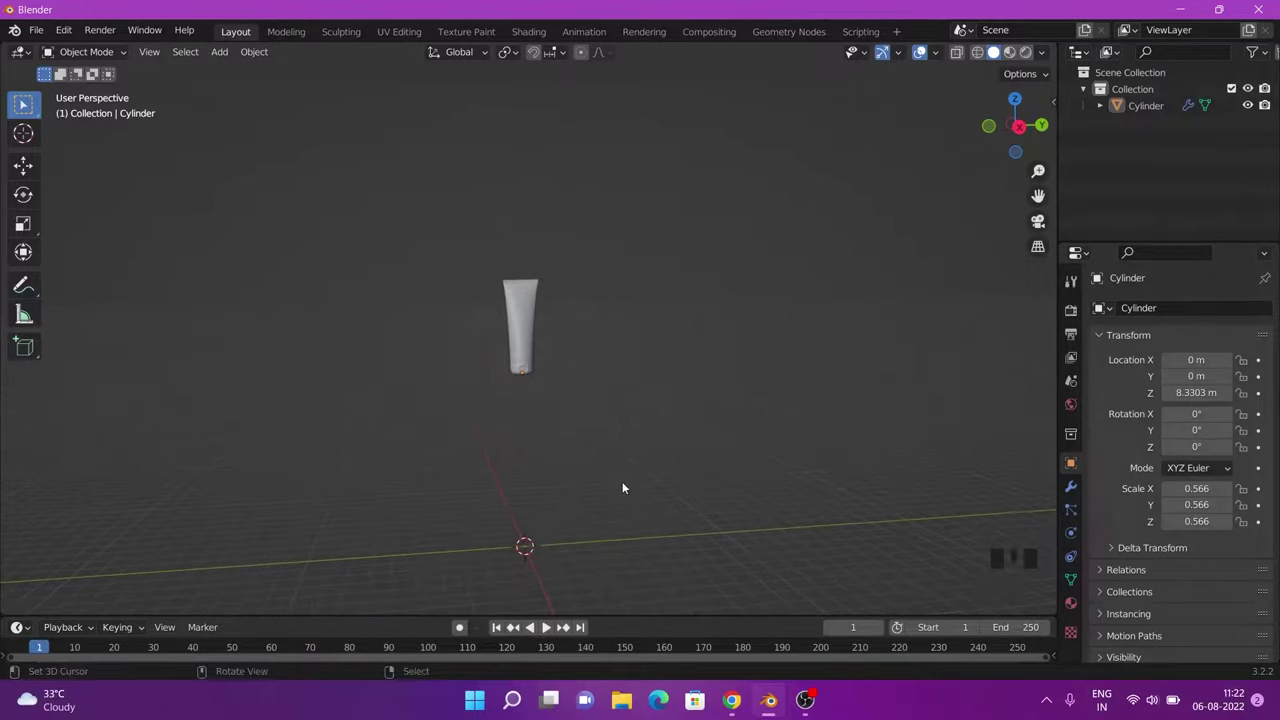
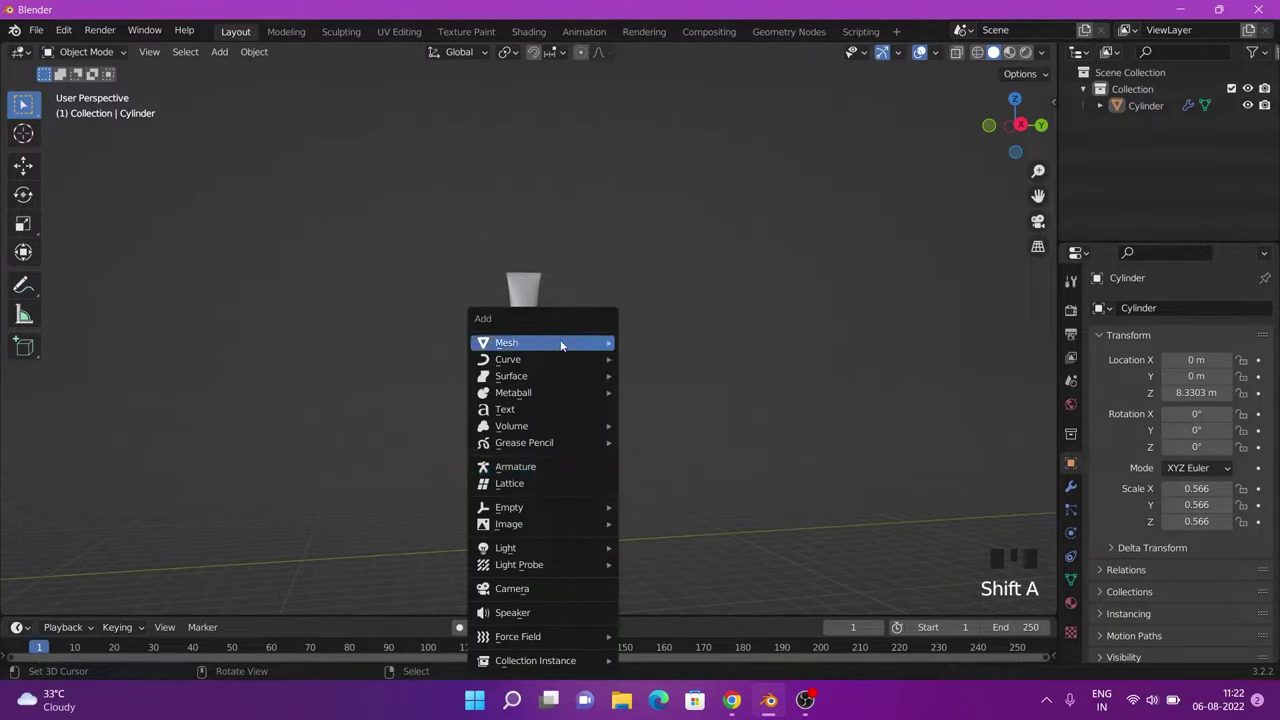
Step: Add a flat mesh plane at the world origin and select it in the viewport
{"action": "scroll", "scroll_direction": "down", "scroll_amount": 3}
{"action": "left_click_drag", "start_coordinate": [525, 525], "coordinate": [647, 506]}
{"action": "scroll", "scroll_direction": "up", "scroll_amount": 3}
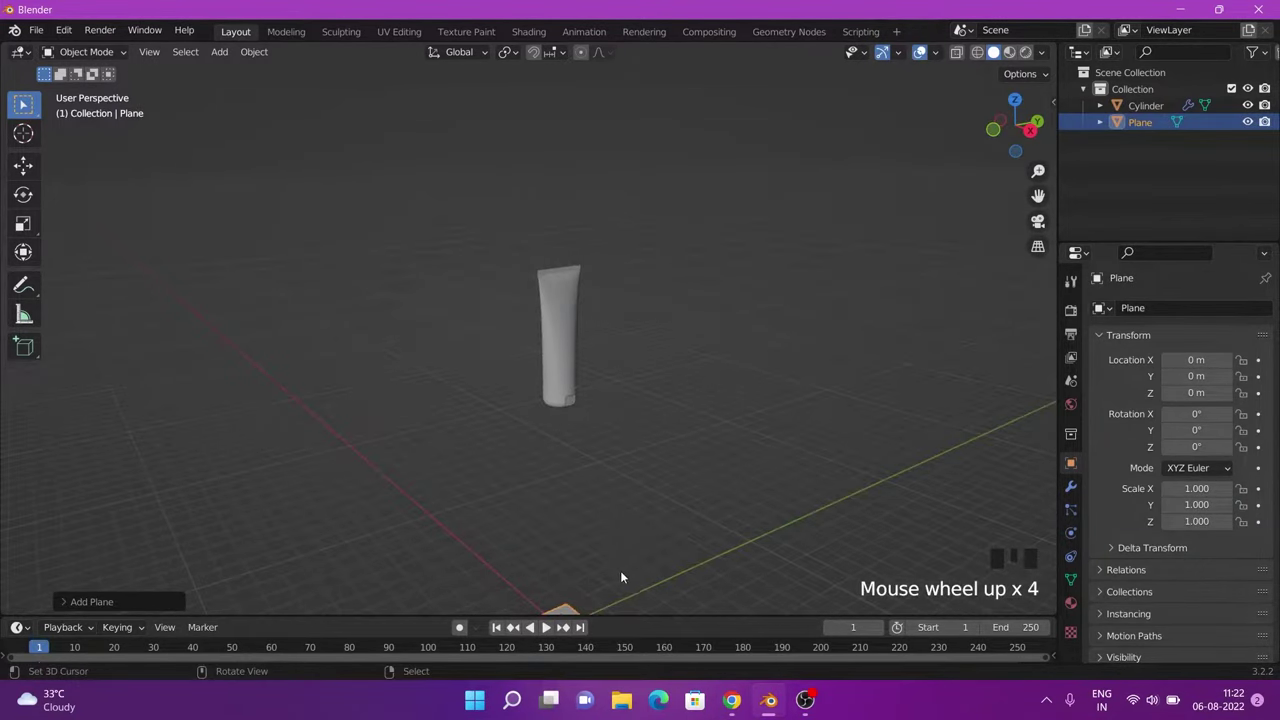
{"action": "left_click_drag", "start_coordinate": [629, 576], "coordinate": [622, 502]}
{"action": "right_click", "coordinate": [622, 502]}
{"action": "scroll", "scroll_direction": "up", "scroll_amount": 3}
{"action": "left_click_drag", "start_coordinate": [652, 542], "coordinate": [529, 490]}
{"action": "right_click", "coordinate": [529, 490]}
{"action": "scroll", "scroll_direction": "up", "scroll_amount": 3}
{"action": "scroll", "scroll_direction": "down", "scroll_amount": 3}
{"action": "left_click_drag", "start_coordinate": [631, 240], "coordinate": [526, 168]}
{"action": "right_click", "coordinate": [526, 168]}
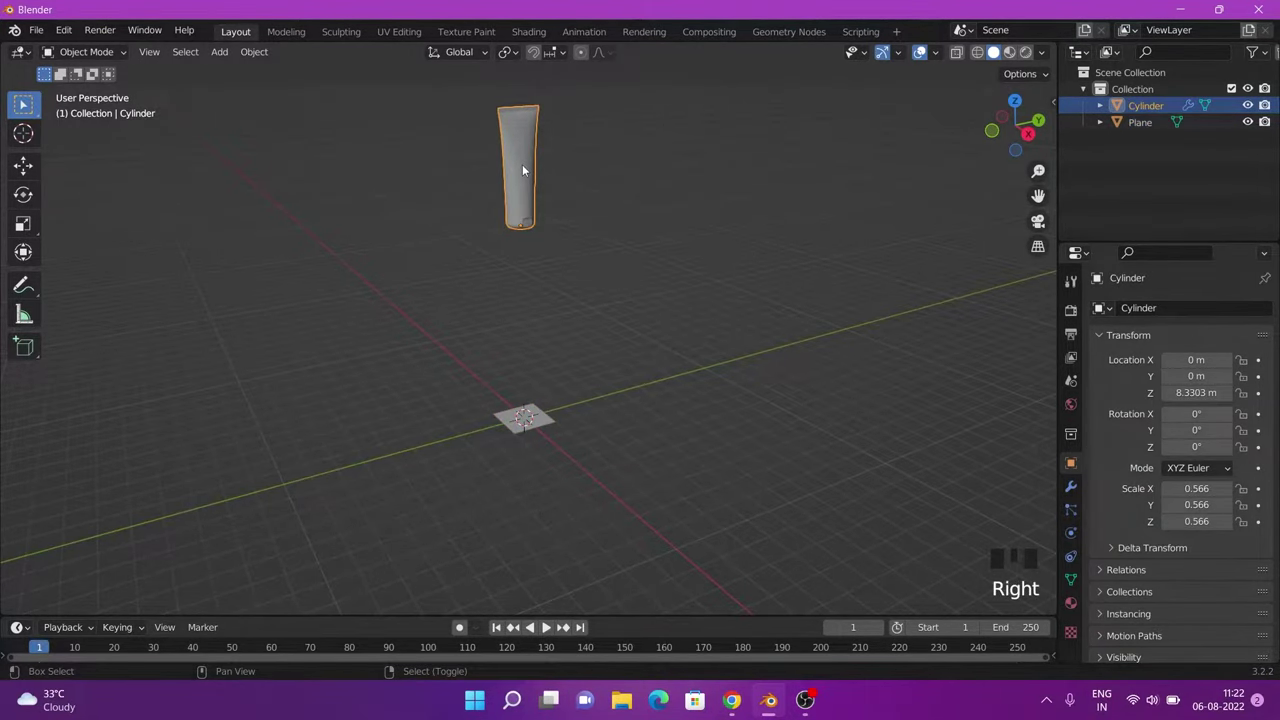
Step: Hide everything except the plane with Shift+H, undoing two wrong-selection attempts first
{"action": "key", "text": "shift+h"}
{"action": "key", "text": "ctrl+z"}
{"action": "right_click", "coordinate": [524, 175]}
{"action": "left_click_drag", "start_coordinate": [669, 263], "coordinate": [698, 202]}
{"action": "key", "text": "shift+h"}
{"action": "key", "text": "ctrl+z"}
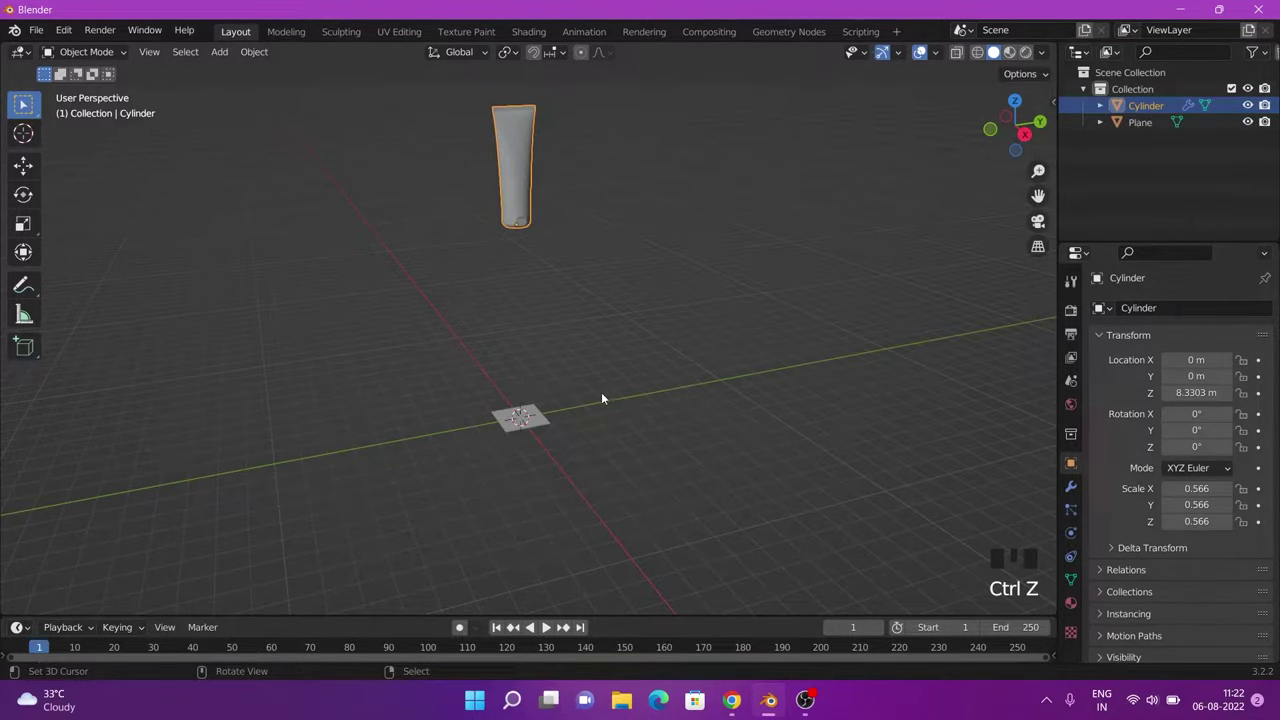
{"action": "right_click", "coordinate": [527, 419]}
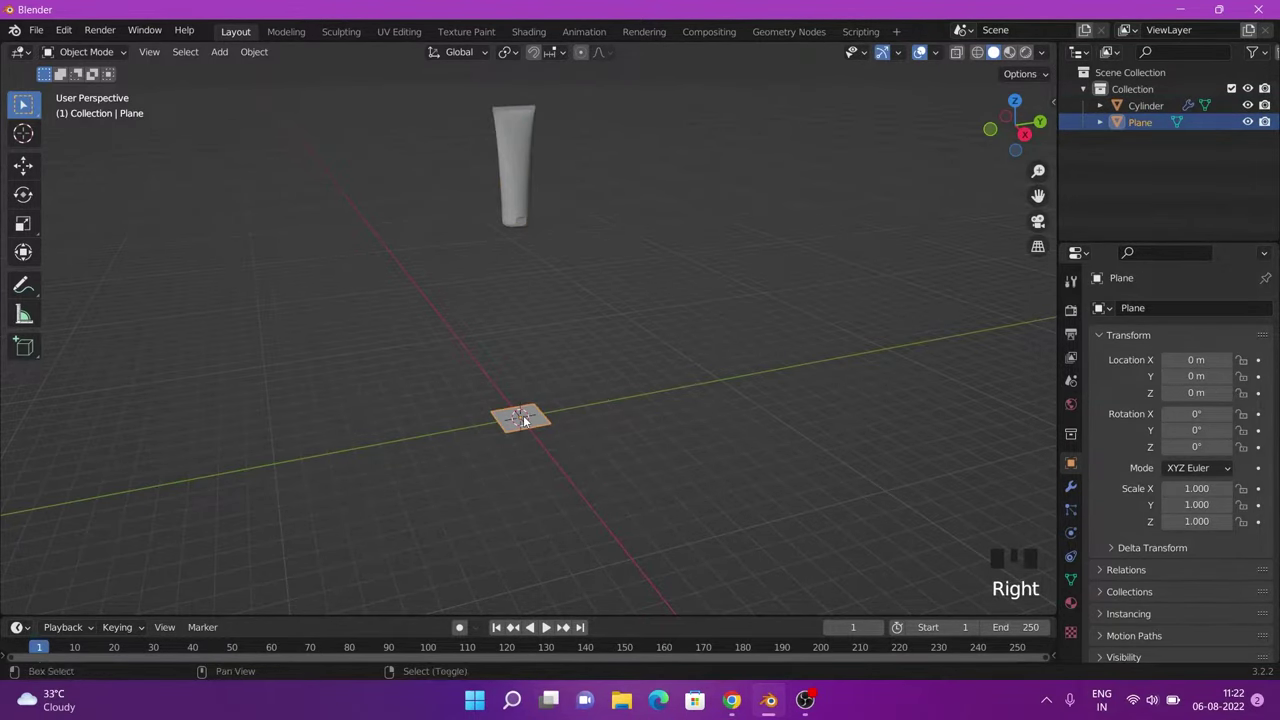
{"action": "key", "text": "shift+h"}
Step: Frame the lone plane in the viewport and bring up the view-direction choices
{"action": "scroll", "scroll_direction": "up", "scroll_amount": 3}
{"action": "left_click_drag", "start_coordinate": [673, 422], "coordinate": [674, 340]}
{"action": "right_click", "coordinate": [674, 340]}
{"action": "scroll", "scroll_direction": "up", "scroll_amount": 3}
{"action": "left_click_drag", "start_coordinate": [554, 437], "coordinate": [630, 389]}
{"action": "scroll", "scroll_direction": "up", "scroll_amount": 3}
{"action": "scroll", "scroll_direction": "down", "scroll_amount": 3}
{"action": "right_click", "coordinate": [426, 330]}
{"action": "key", "text": "ctrl+r"}
{"action": "scroll", "scroll_direction": "up", "scroll_amount": 3}
Step: Edit the plane's vertices, adding loops, scaling and extruding an edge into a rounded petal outline
{"action": "key", "text": "`"}
{"action": "key", "text": "Tab"}
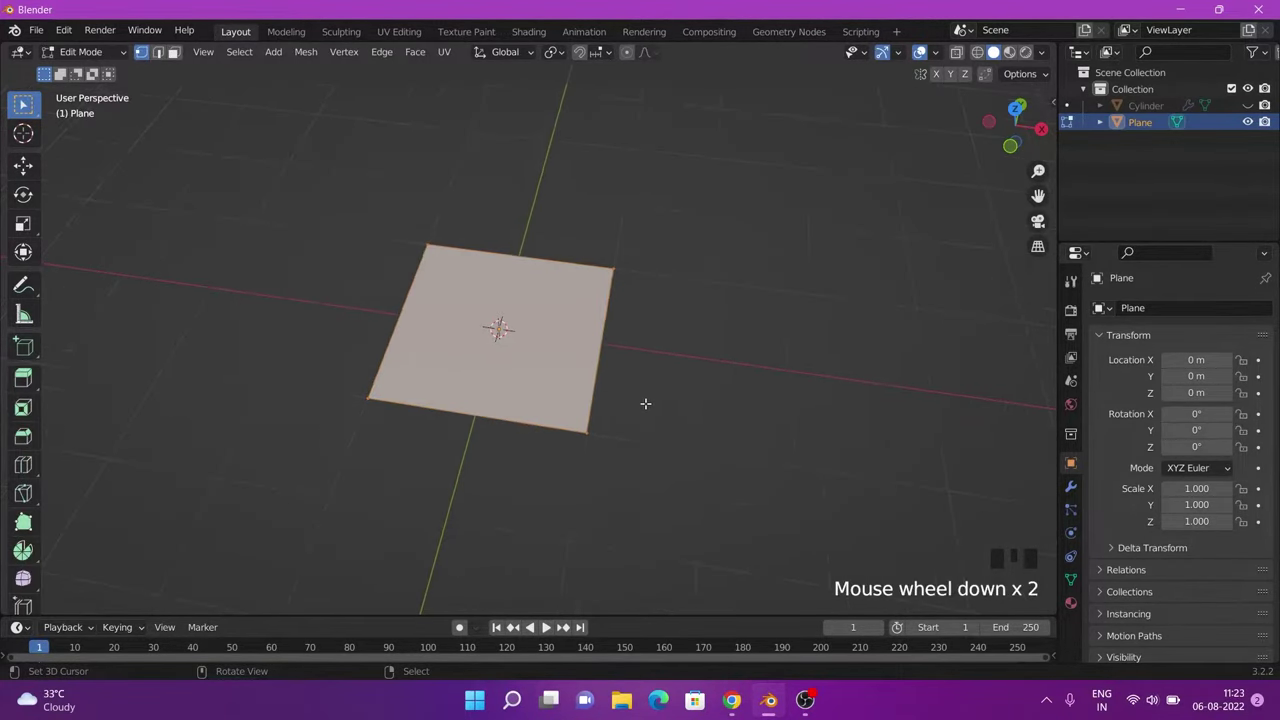
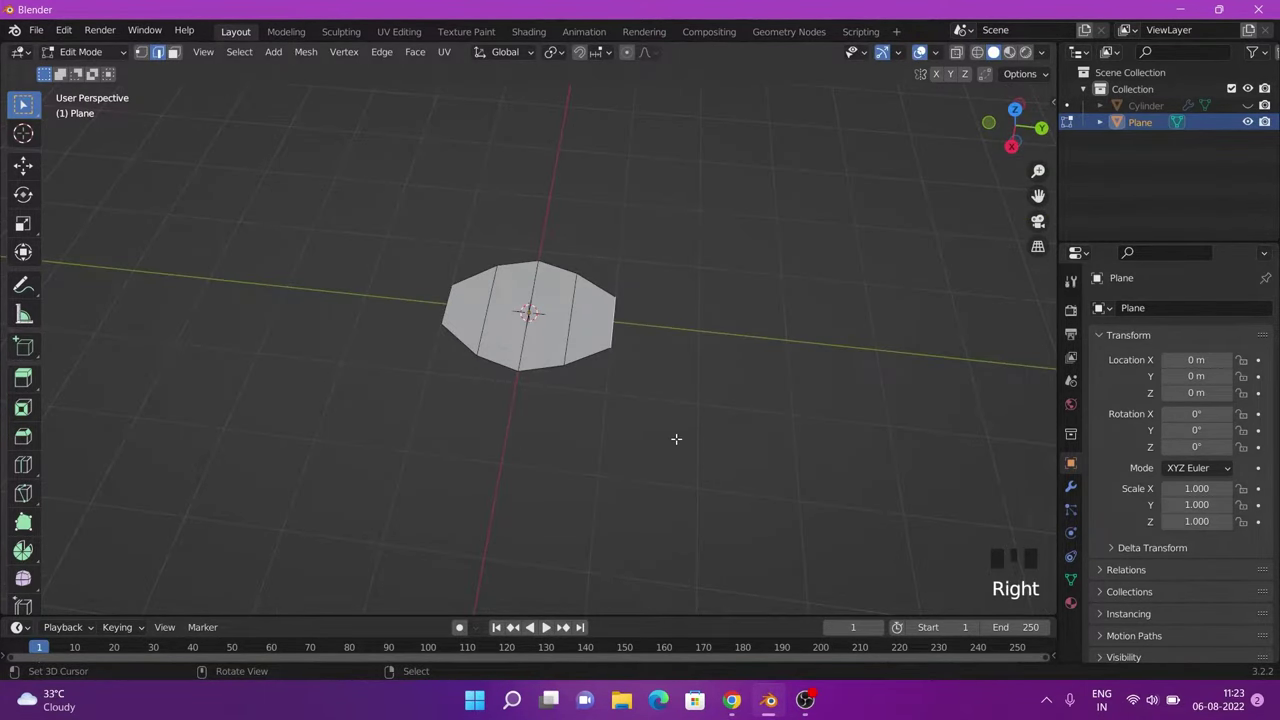
{"action": "key", "text": "e"}
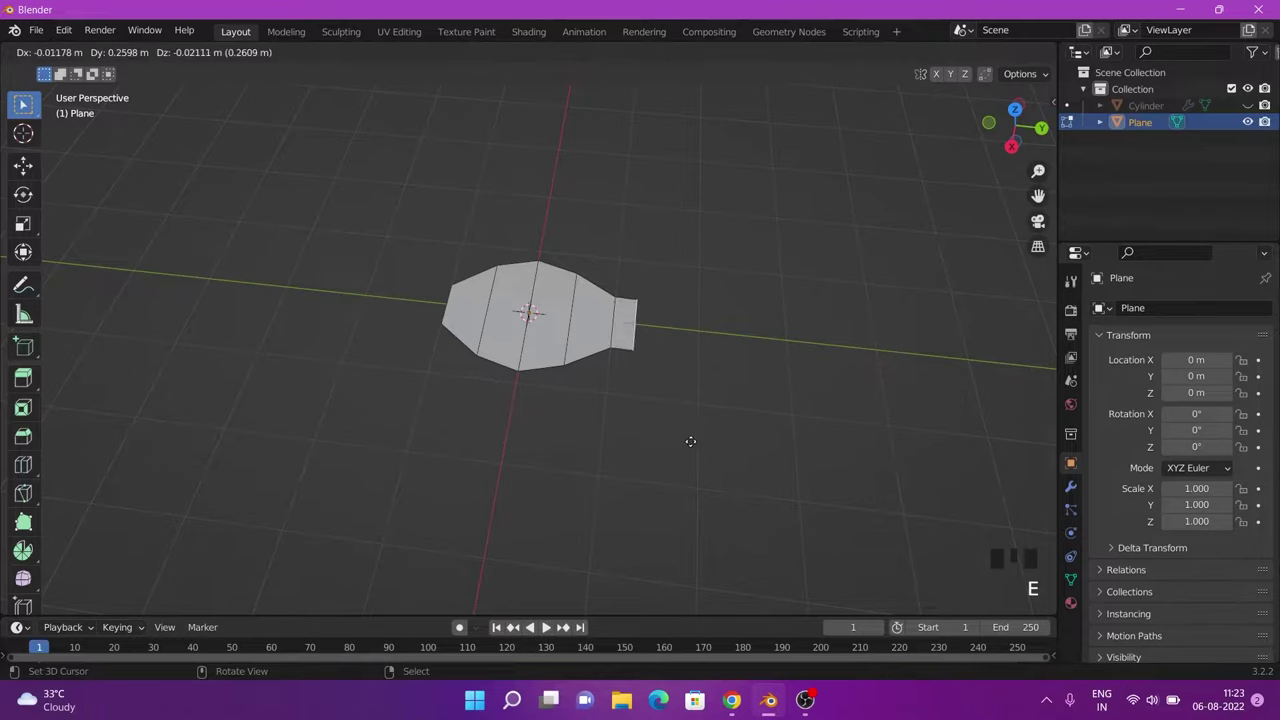
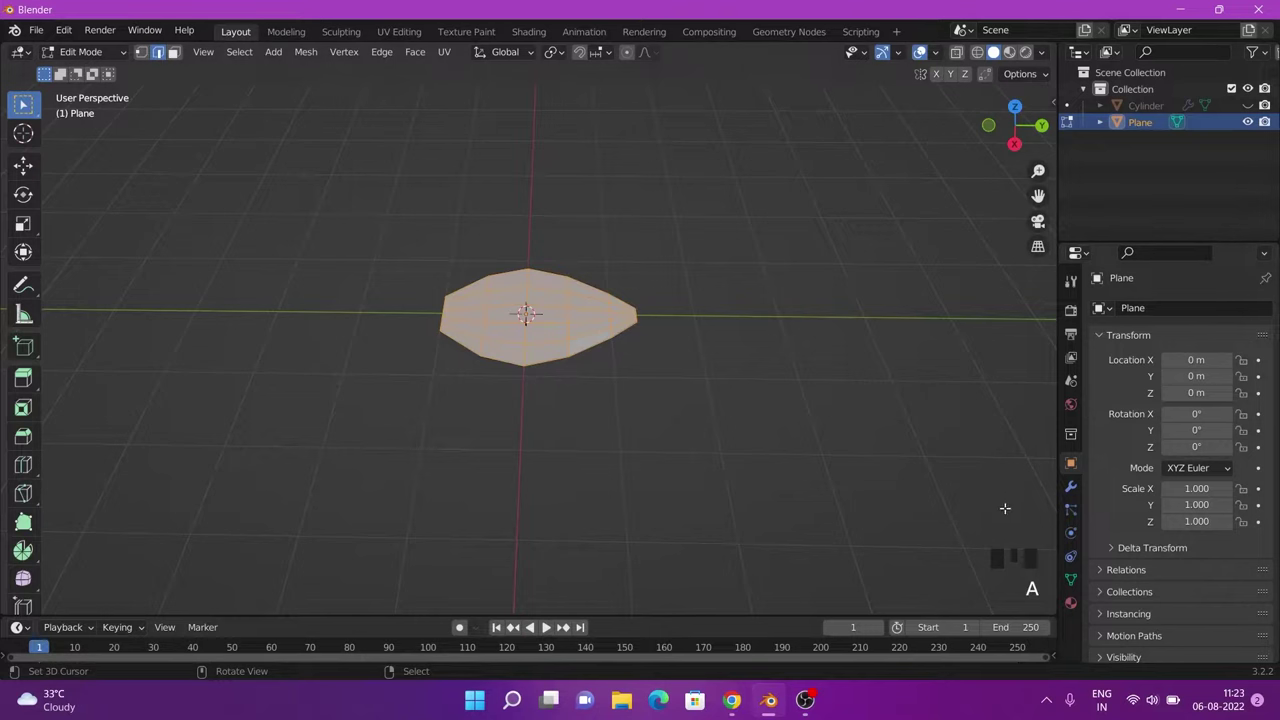
Step: Add Subdivision Surface and Solidify modifiers, giving the petal a 0.01 m thickness
{"action": "left_click", "coordinate": [1072, 495]}
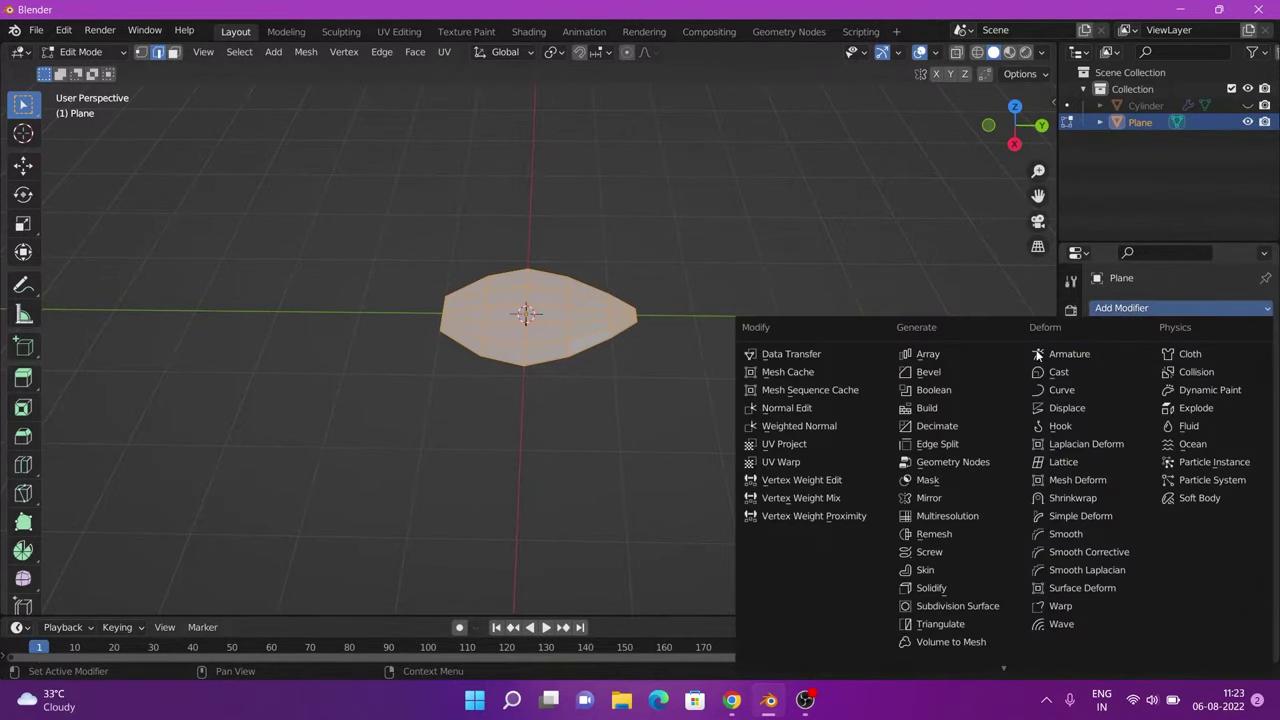
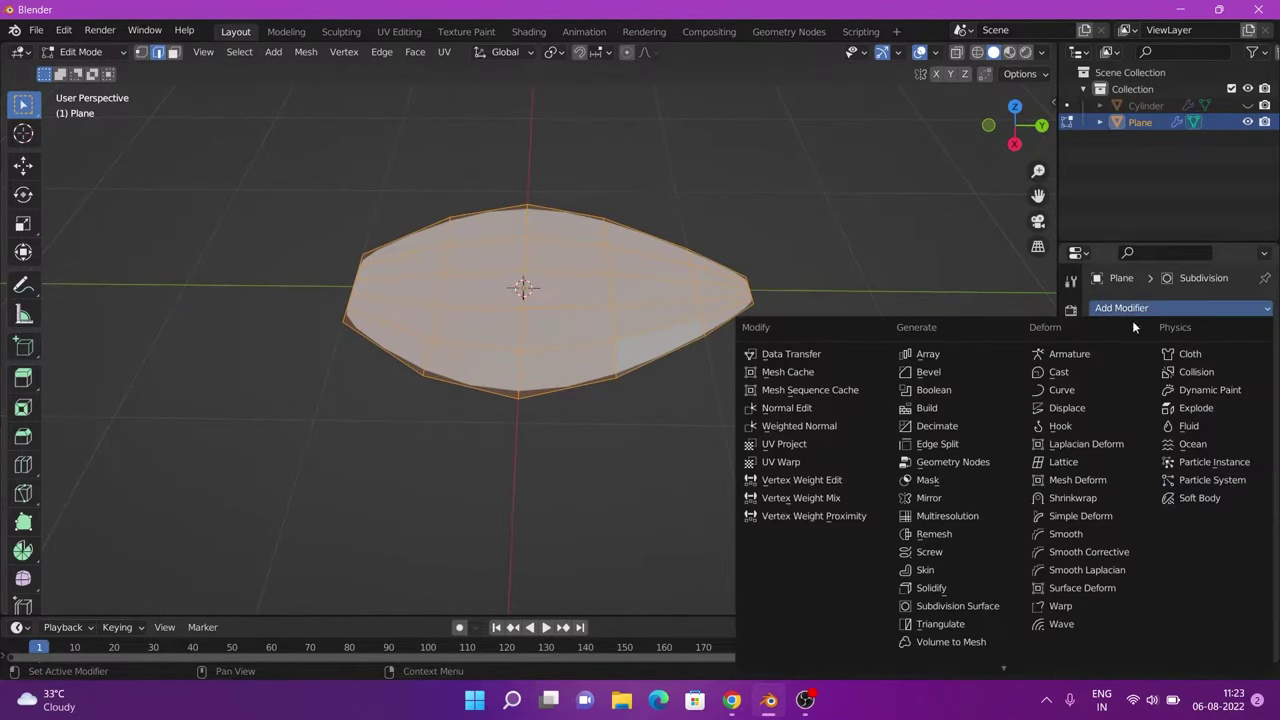
{"action": "left_click_drag", "start_coordinate": [957, 595], "coordinate": [1256, 328]}
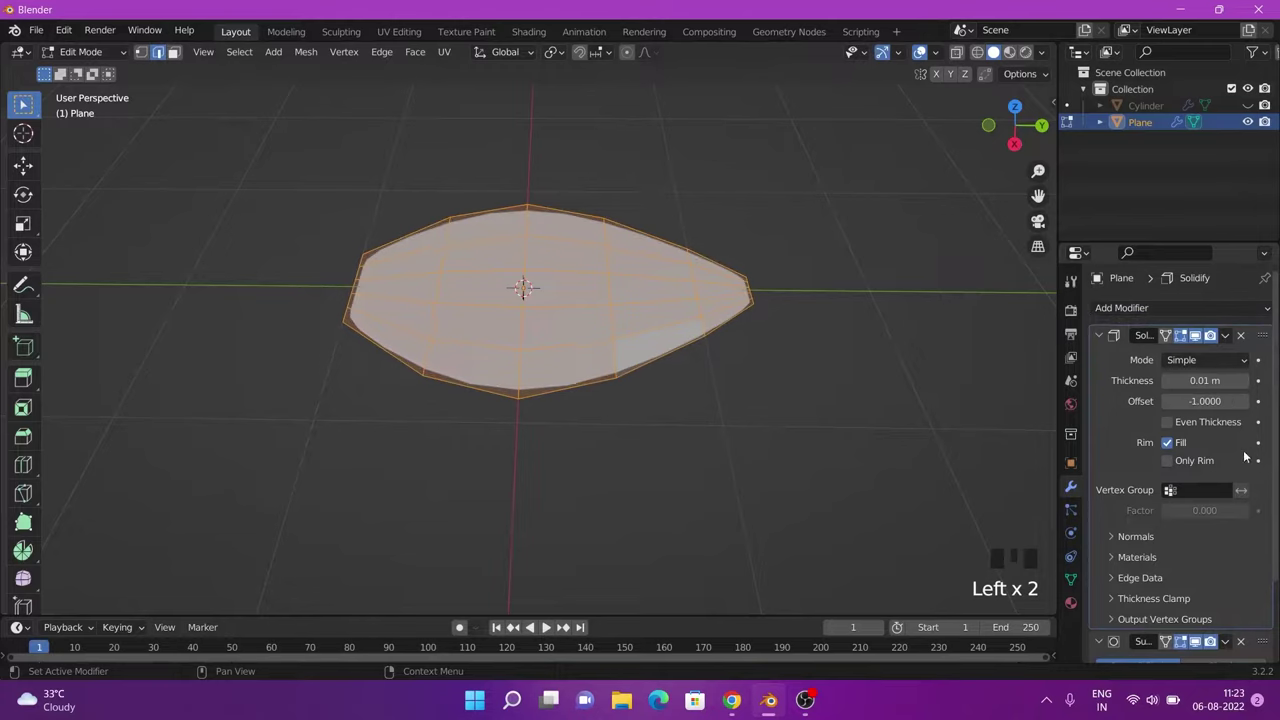
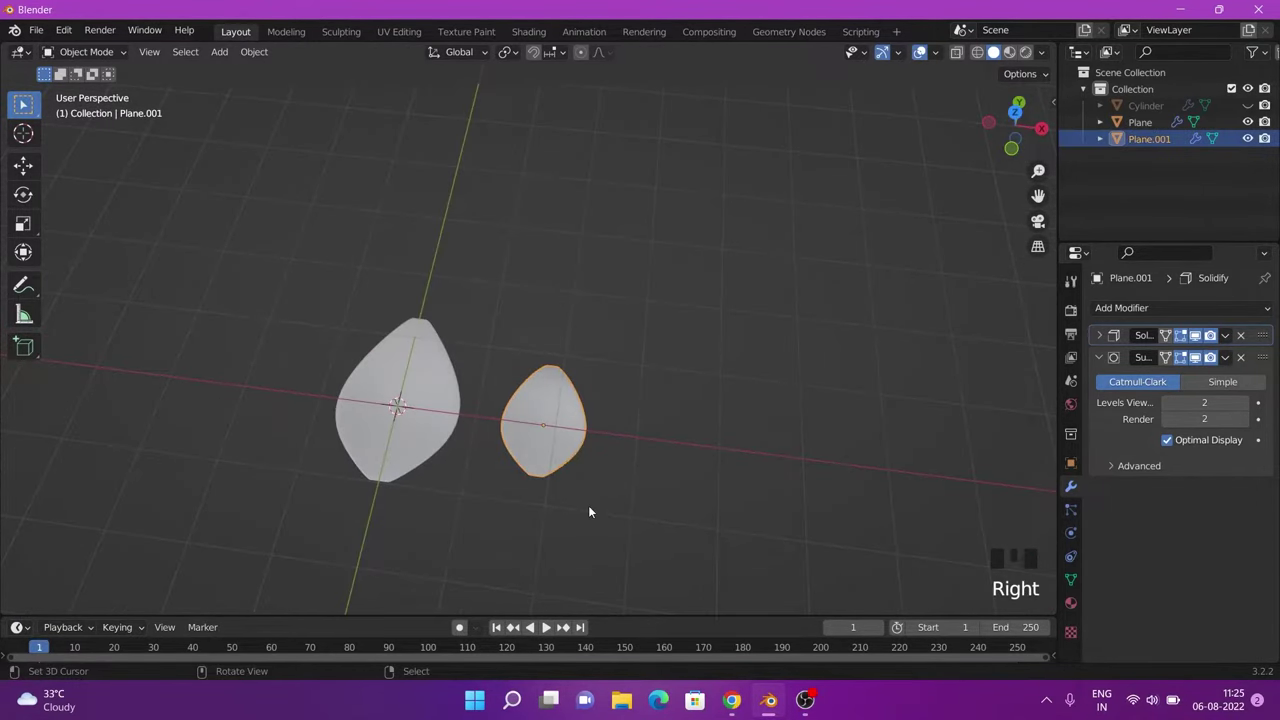
Step: Duplicate the petal with Shift+D and move the copies along X at different sizes
{"action": "key", "text": "shift+d"}
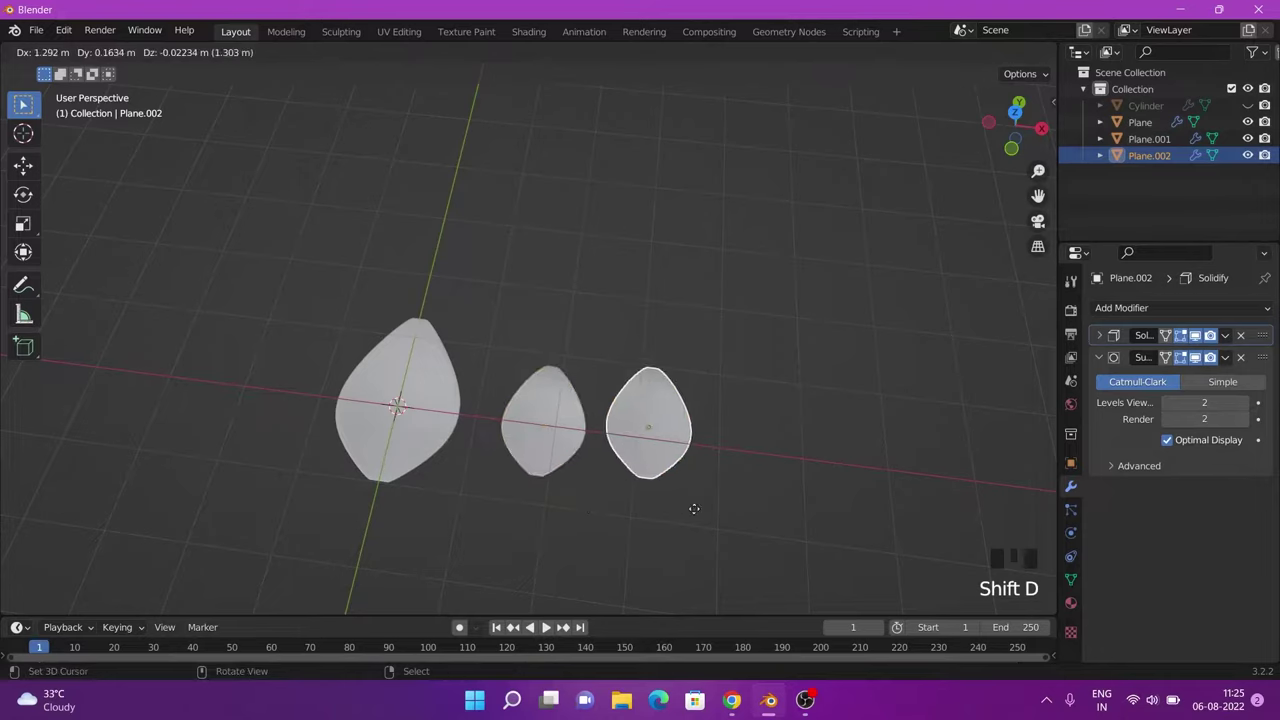
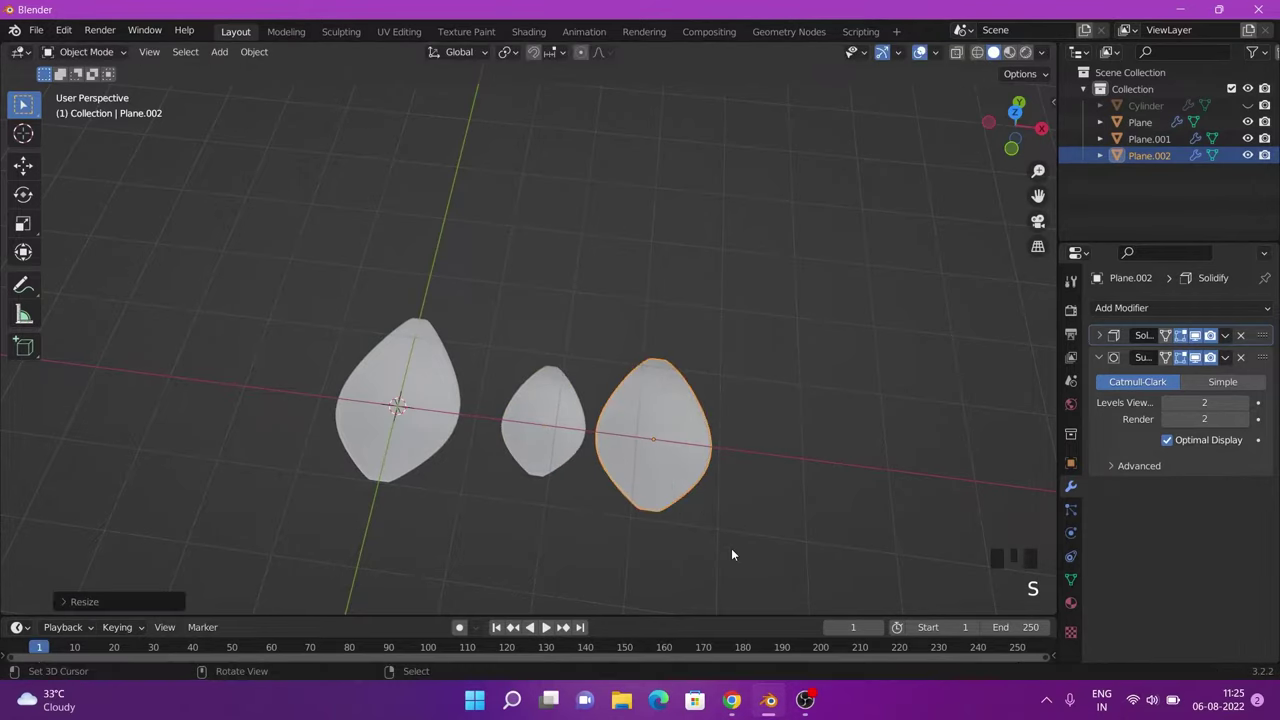
{"action": "key", "text": "g"}
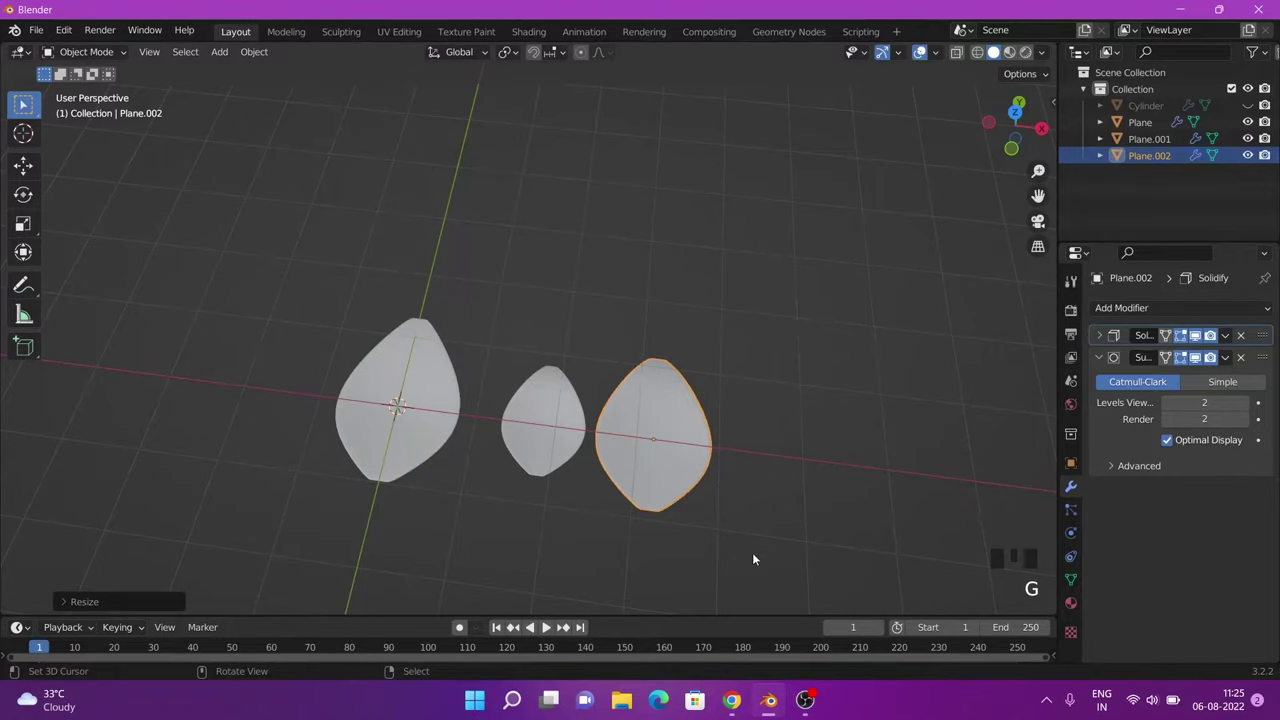
{"action": "key", "text": "g"}
{"action": "right_click", "coordinate": [763, 558]}
{"action": "scroll", "scroll_direction": "up", "scroll_amount": 3}
{"action": "left_click_drag", "start_coordinate": [796, 574], "coordinate": [744, 442]}
{"action": "scroll", "scroll_direction": "down", "scroll_amount": 3}
{"action": "left_click_drag", "start_coordinate": [724, 459], "coordinate": [672, 498]}
{"action": "scroll", "scroll_direction": "down", "scroll_amount": 3}
{"action": "right_click", "coordinate": [558, 450]}
{"action": "scroll", "scroll_direction": "up", "scroll_amount": 3}
{"action": "left_click_drag", "start_coordinate": [633, 548], "coordinate": [689, 530]}
{"action": "scroll", "scroll_direction": "down", "scroll_amount": 3}
{"action": "right_click", "coordinate": [579, 461]}
{"action": "left_click_drag", "start_coordinate": [578, 457], "coordinate": [628, 507]}
{"action": "scroll", "scroll_direction": "up", "scroll_amount": 3}
{"action": "scroll", "scroll_direction": "up", "scroll_amount": 3}
{"action": "scroll", "scroll_direction": "down", "scroll_amount": 3}
{"action": "left_click_drag", "start_coordinate": [533, 483], "coordinate": [636, 381]}
{"action": "right_click", "coordinate": [636, 381]}
{"action": "right_click", "coordinate": [556, 399]}
{"action": "right_click", "coordinate": [476, 398]}
{"action": "scroll", "scroll_direction": "down", "scroll_amount": 3}
Step: Move the three selected petals into a new collection named Rose
{"action": "key", "text": "m"}
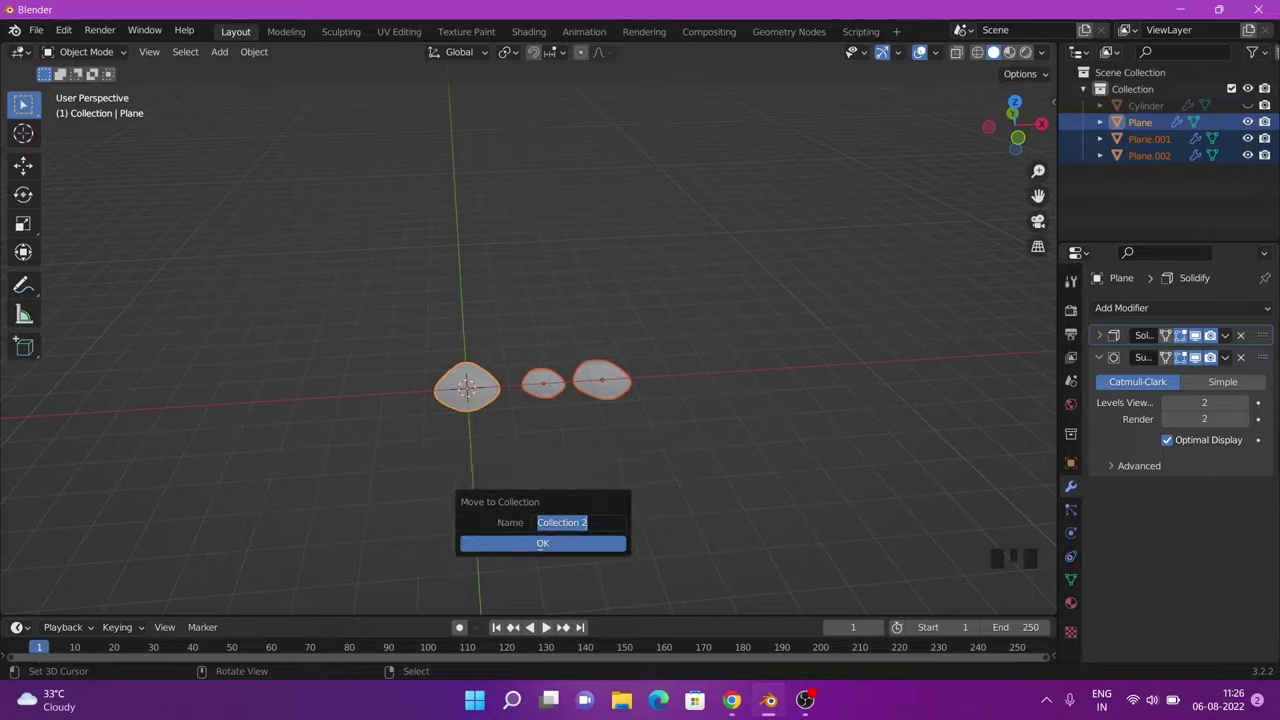
{"action": "key", "text": "BackSpace"}
{"action": "left_click", "coordinate": [538, 545]}
{"action": "left_click", "coordinate": [1088, 127]}
{"action": "left_click", "coordinate": [1088, 127]}
{"action": "left_click", "coordinate": [1088, 127]}
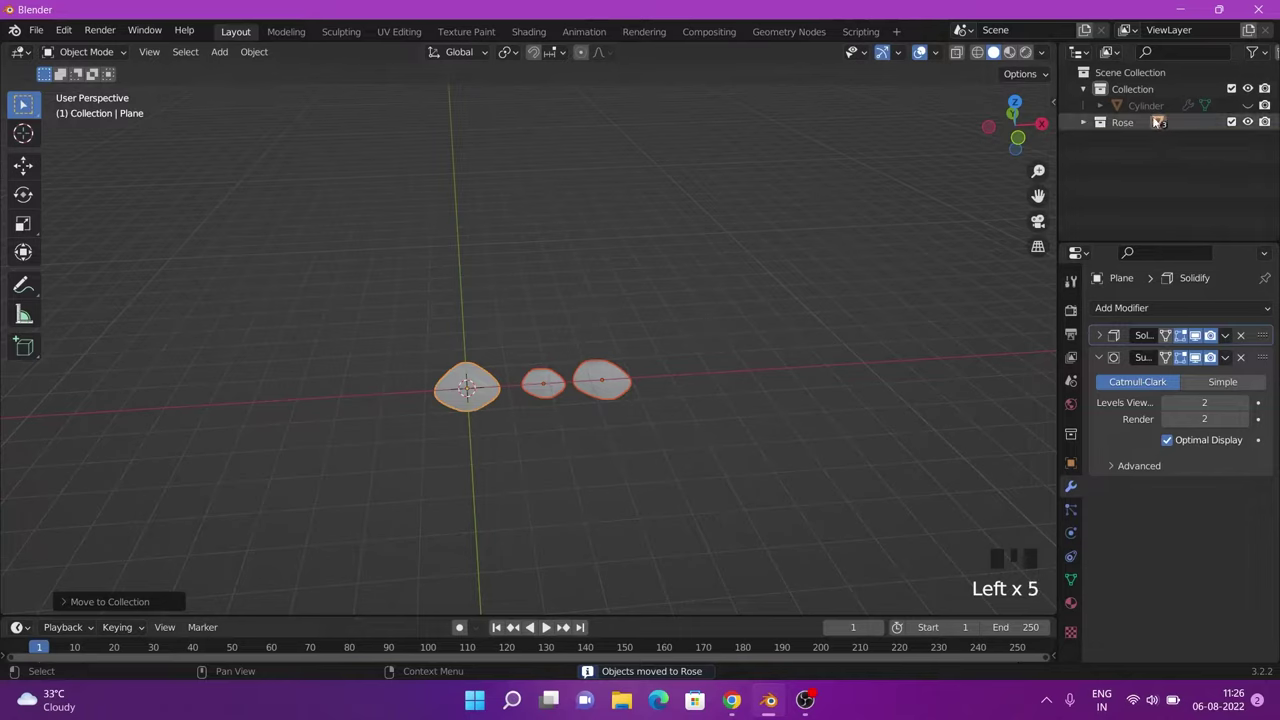
Step: Zoom out and orbit the now-empty viewport after the Rose collection is hidden
{"action": "scroll", "scroll_direction": "down", "scroll_amount": 3}
{"action": "right_click", "coordinate": [544, 416]}
{"action": "left_click_drag", "start_coordinate": [678, 416], "coordinate": [617, 387]}
{"action": "scroll", "scroll_direction": "down", "scroll_amount": 3}
{"action": "left_click_drag", "start_coordinate": [616, 389], "coordinate": [582, 397]}
{"action": "scroll", "scroll_direction": "up", "scroll_amount": 3}
{"action": "scroll", "scroll_direction": "down", "scroll_amount": 3}
Step: Show the tube again by toggling its visibility in the Outliner
{"action": "left_click_drag", "start_coordinate": [519, 419], "coordinate": [1252, 124]}
{"action": "left_click", "coordinate": [1252, 124]}
{"action": "scroll", "scroll_direction": "up", "scroll_amount": 3}
{"action": "scroll", "scroll_direction": "down", "scroll_amount": 3}
{"action": "left_click_drag", "start_coordinate": [627, 427], "coordinate": [578, 403]}
{"action": "scroll", "scroll_direction": "down", "scroll_amount": 3}
{"action": "left_click_drag", "start_coordinate": [586, 408], "coordinate": [1248, 106]}
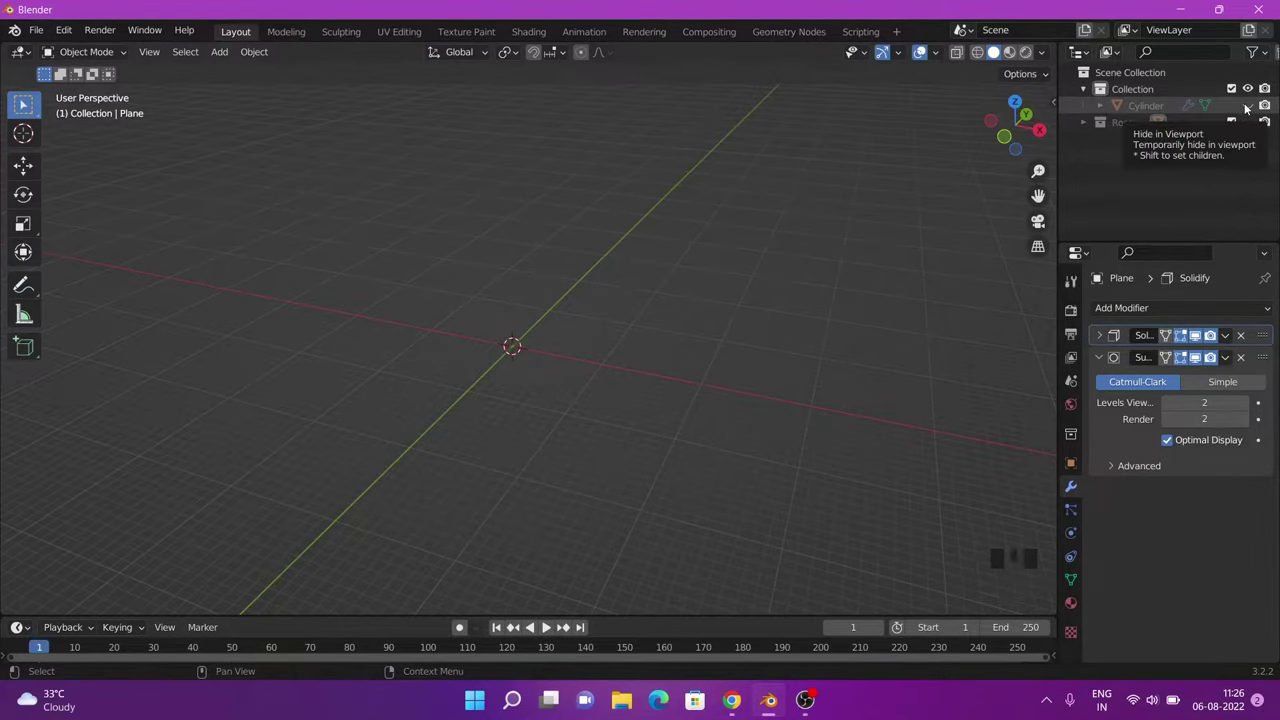
{"action": "left_click", "coordinate": [1248, 106]}
Step: Turn the view to face the tube and bring up the Add menu for a new emitter plane
{"action": "scroll", "scroll_direction": "up", "scroll_amount": 3}
{"action": "left_click_drag", "start_coordinate": [615, 369], "coordinate": [624, 472]}
{"action": "scroll", "scroll_direction": "down", "scroll_amount": 3}
{"action": "middle_click", "coordinate": [609, 472]}
{"action": "key", "text": "shift+a"}
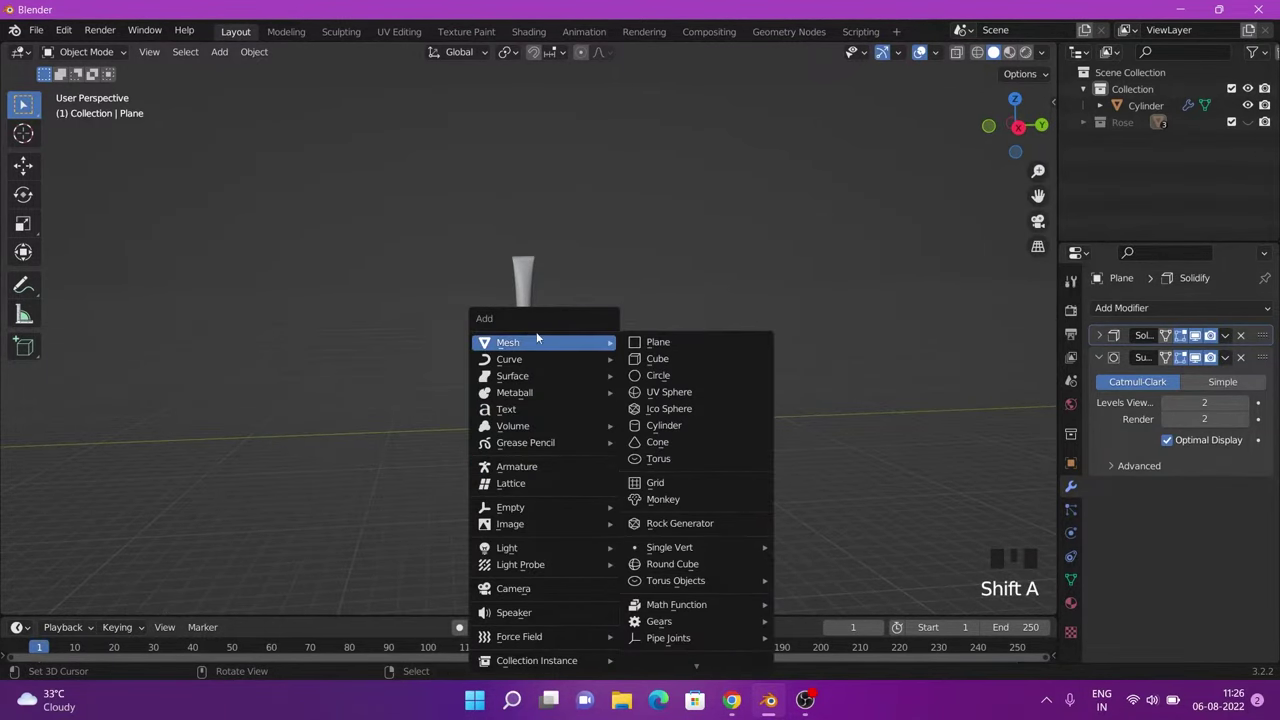
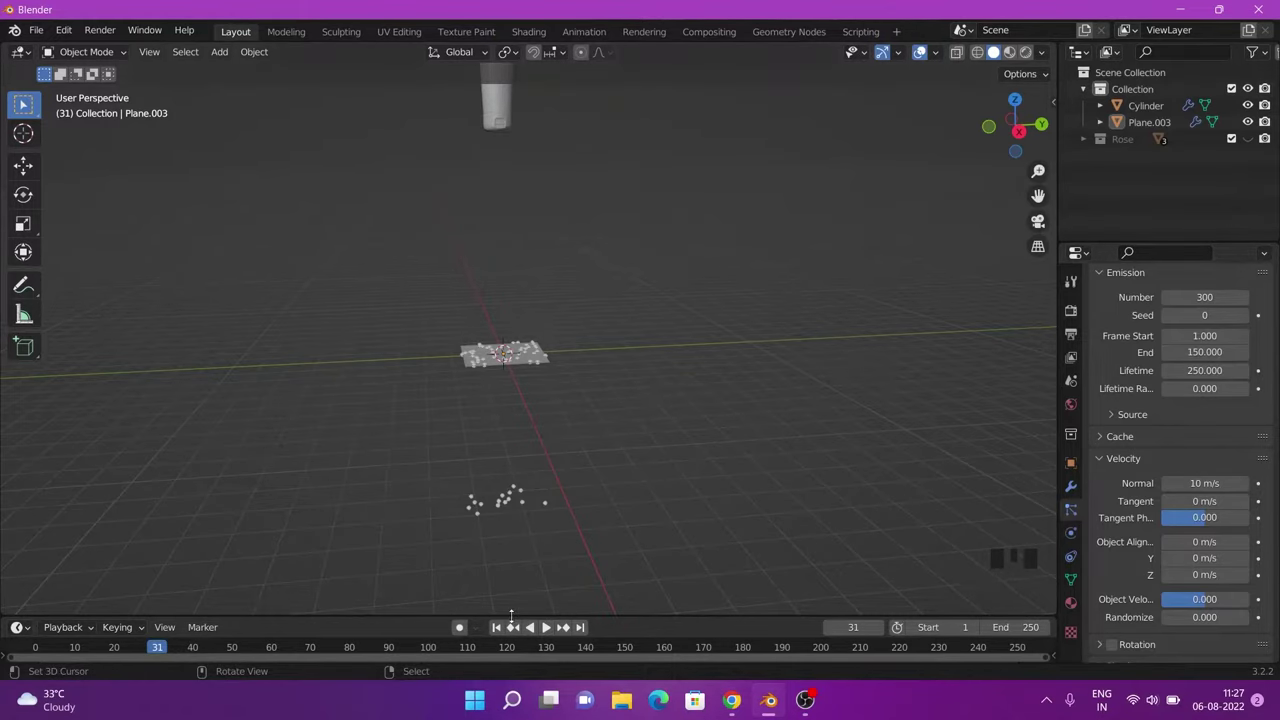
Step: Set the particles' Gravity field weight to 0 and scrub the animation so they float up past the tube
{"action": "left_click_drag", "start_coordinate": [502, 630], "coordinate": [695, 385]}
{"action": "scroll", "scroll_direction": "down", "scroll_amount": 3}
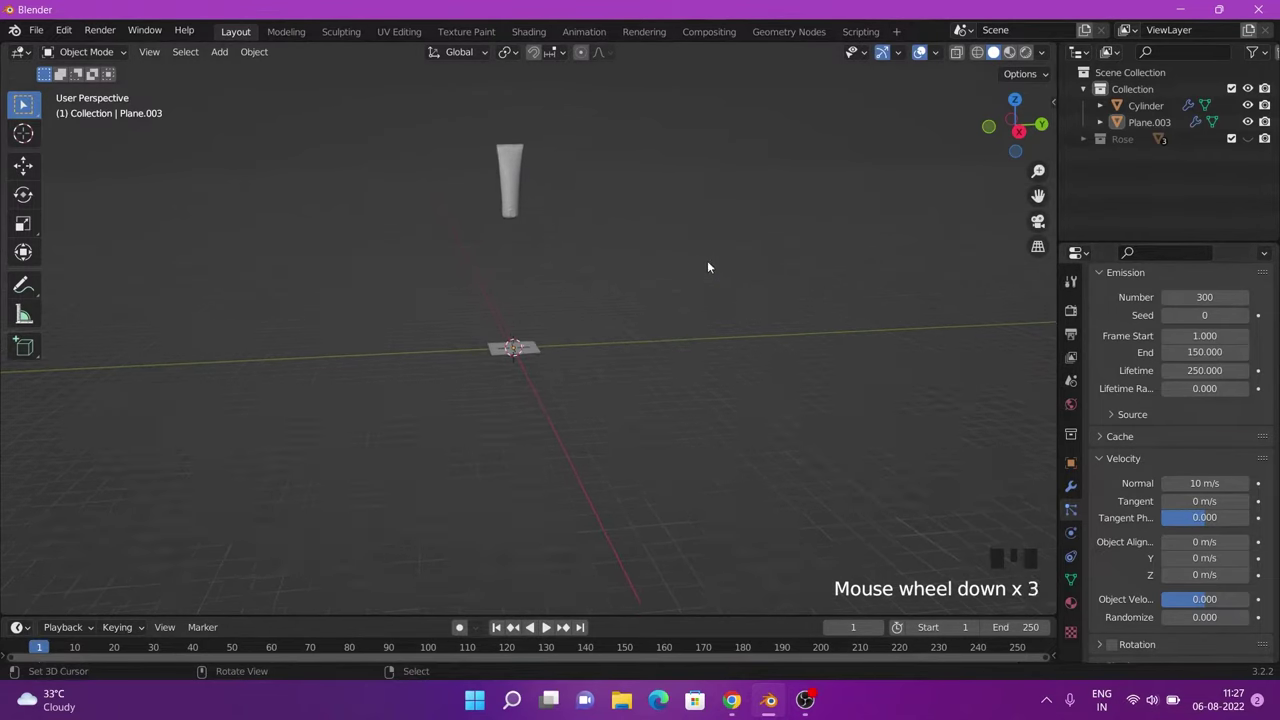
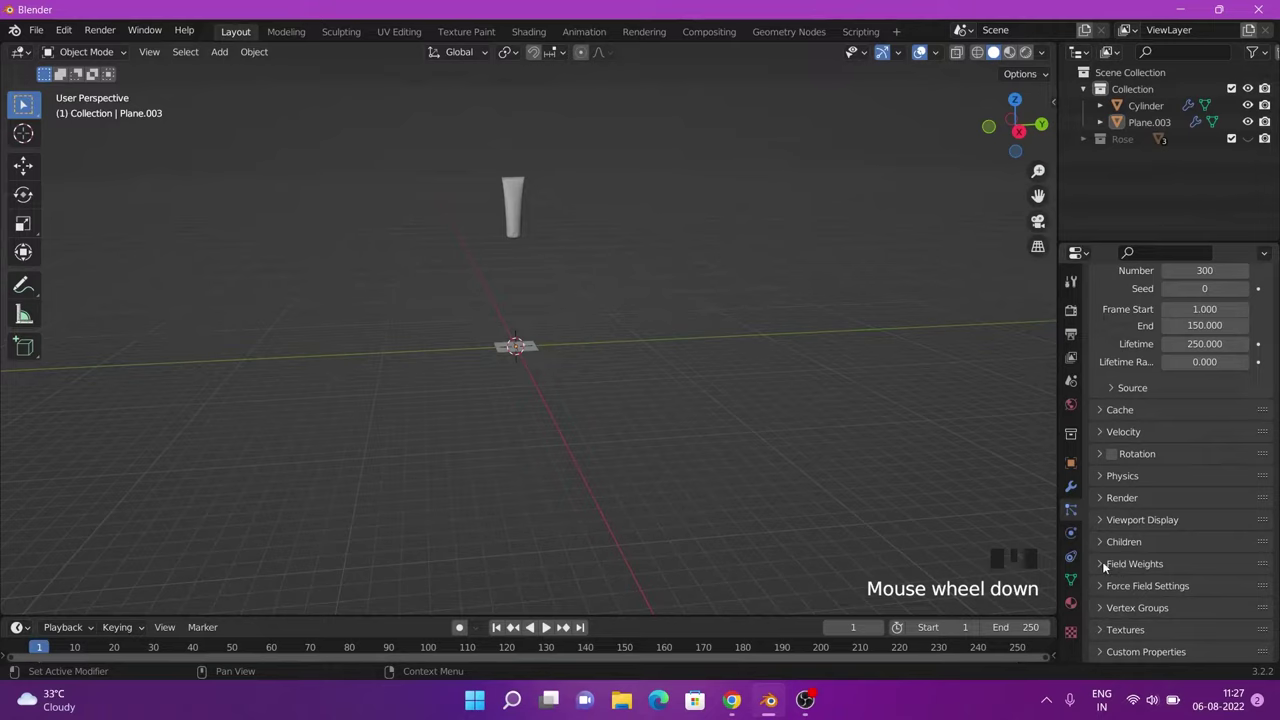
{"action": "left_click", "coordinate": [1107, 567]}
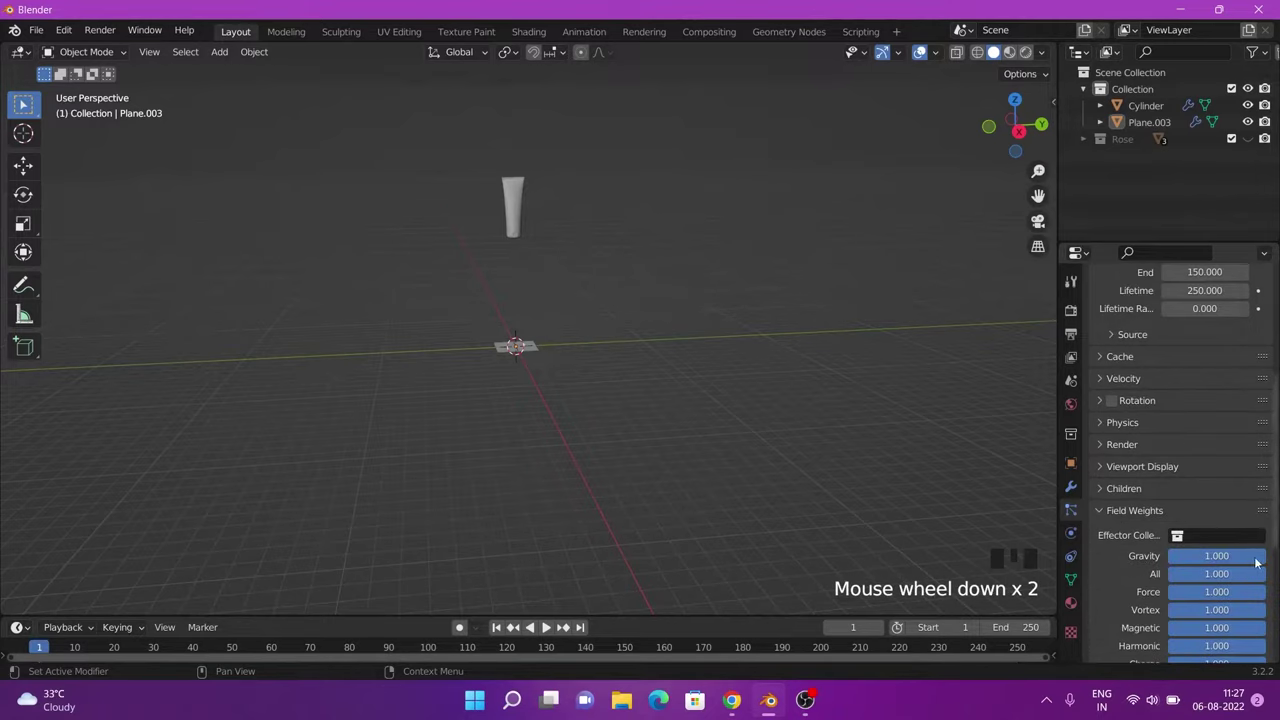
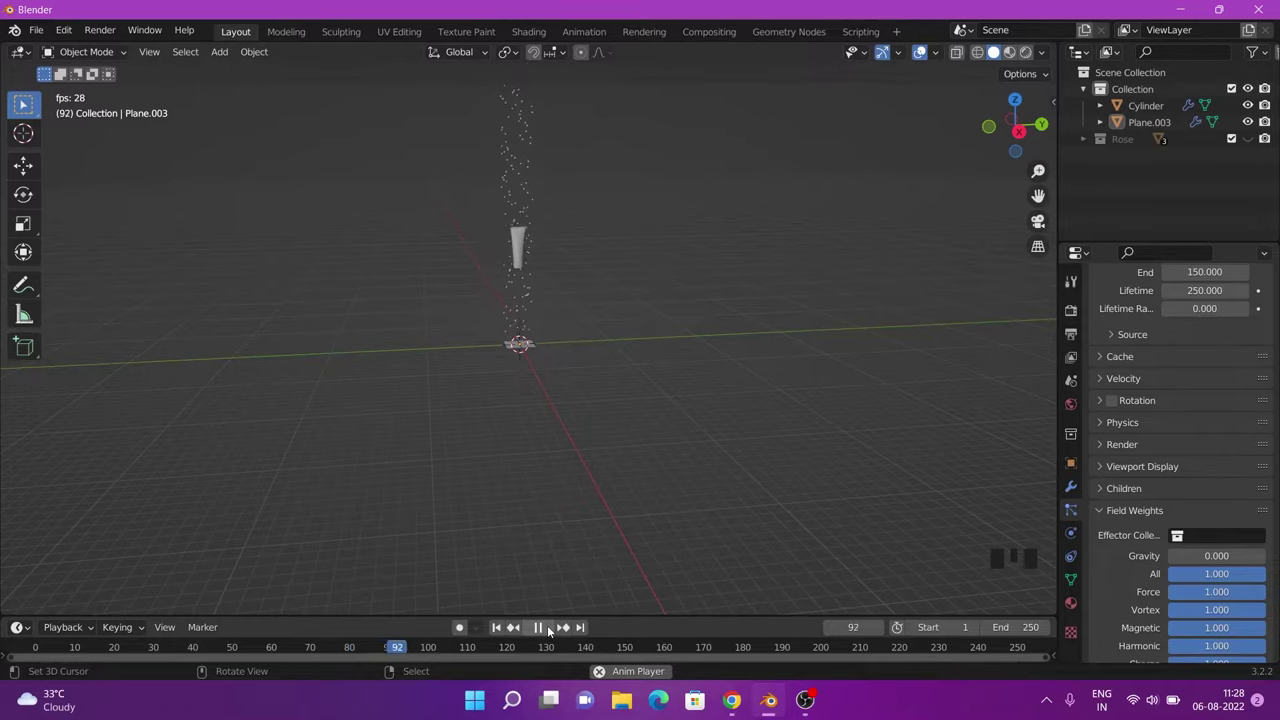
{"action": "left_click_drag", "start_coordinate": [551, 629], "coordinate": [516, 450]}
{"action": "scroll", "scroll_direction": "up", "scroll_amount": 3}
{"action": "left_click_drag", "start_coordinate": [567, 372], "coordinate": [576, 443]}
{"action": "key", "text": "shift+a"}
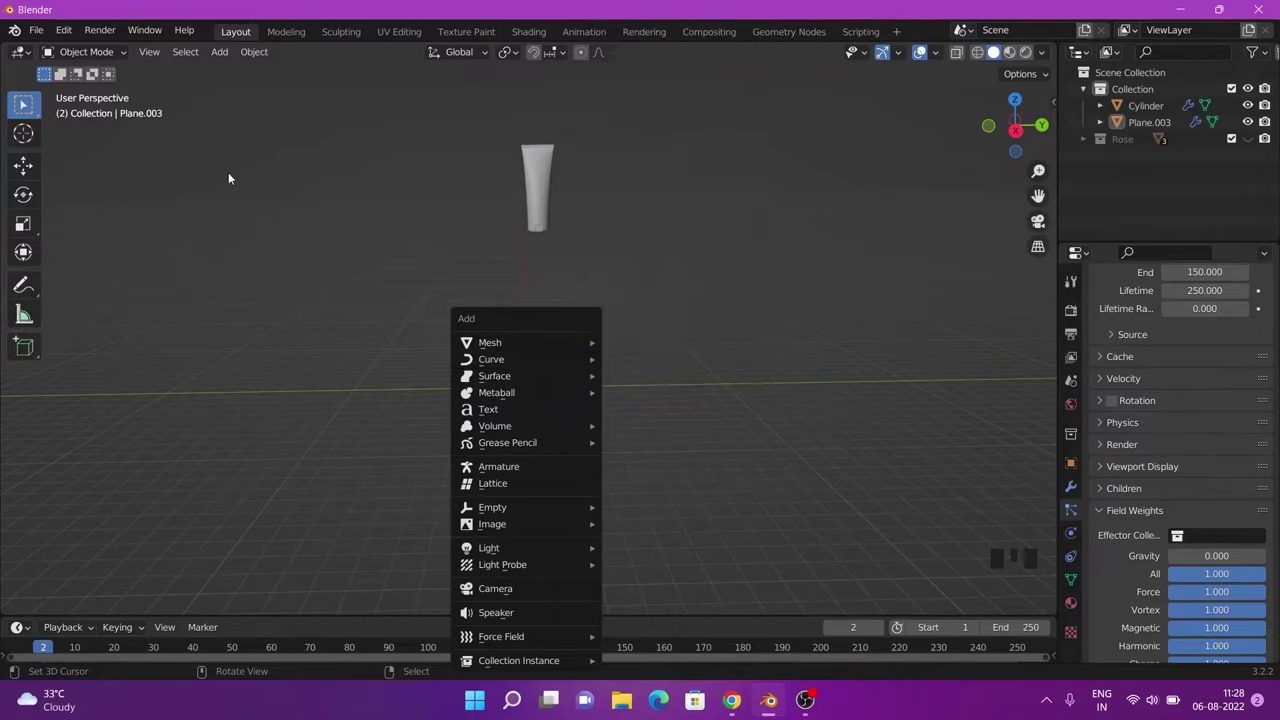
Step: Enable the Add Curve: Extra Objects add-on in Preferences and reopen the Add menu for spiral curves
{"action": "left_click_drag", "start_coordinate": [71, 33], "coordinate": [491, 98]}
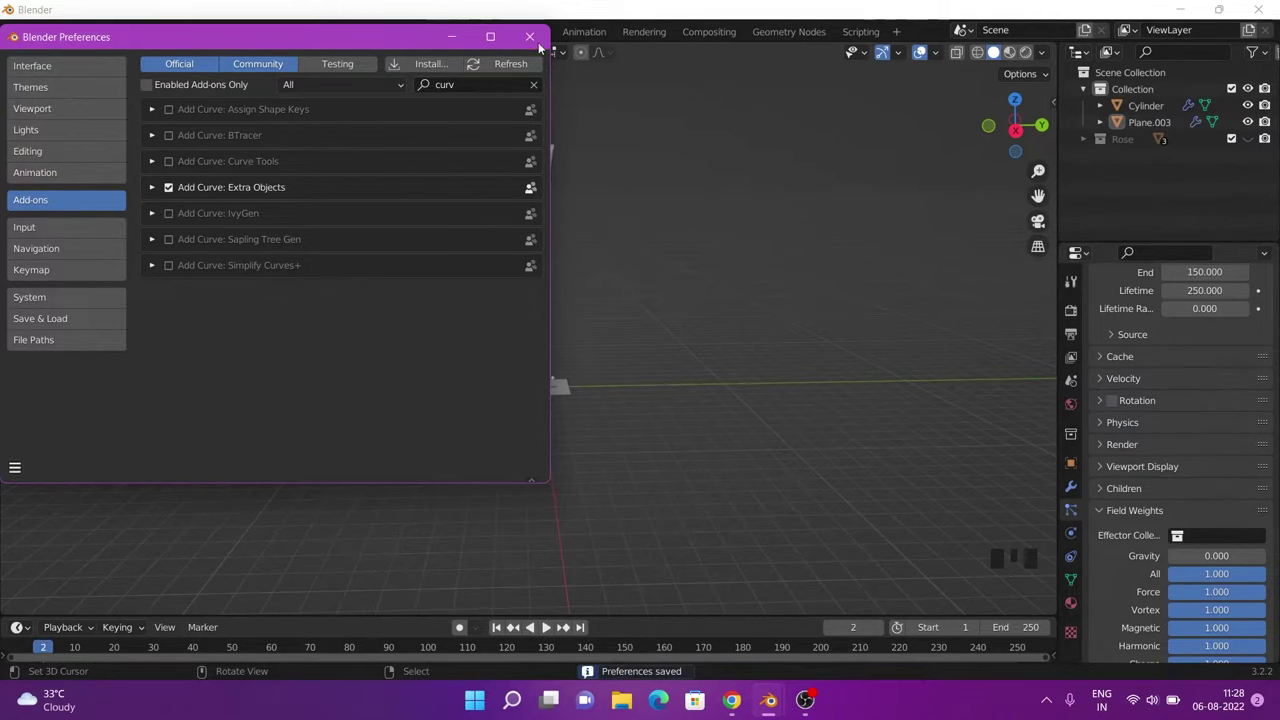
{"action": "scroll", "scroll_direction": "down", "scroll_amount": 3}
{"action": "key", "text": "shift+a"}
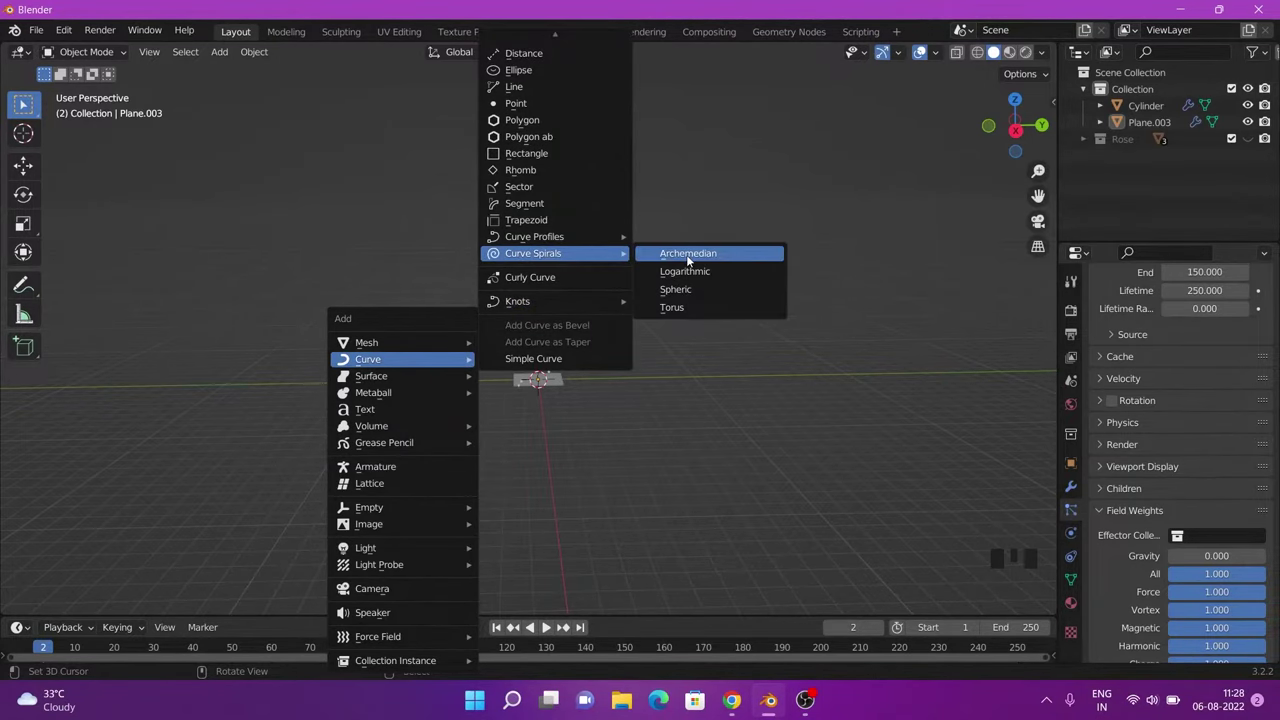
Step: Scroll the Curve Spirals list toward the Archimedean spiral type
{"action": "scroll", "scroll_direction": "down", "scroll_amount": 3}
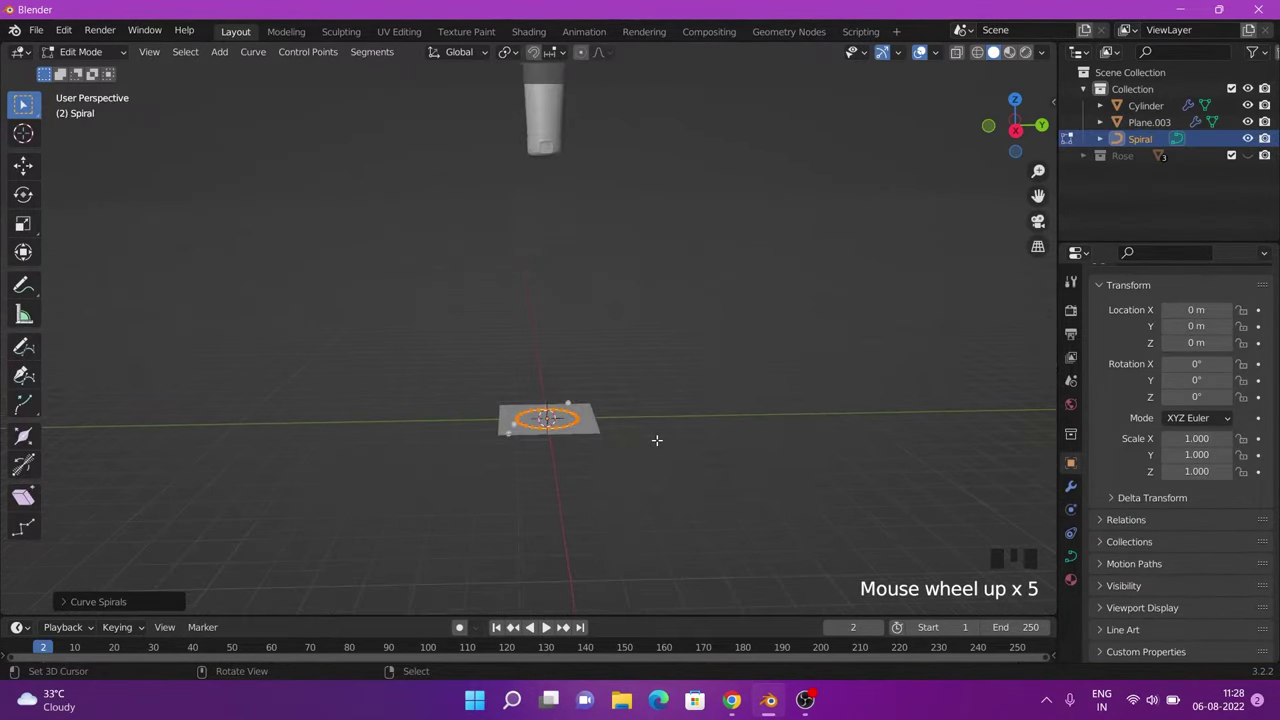
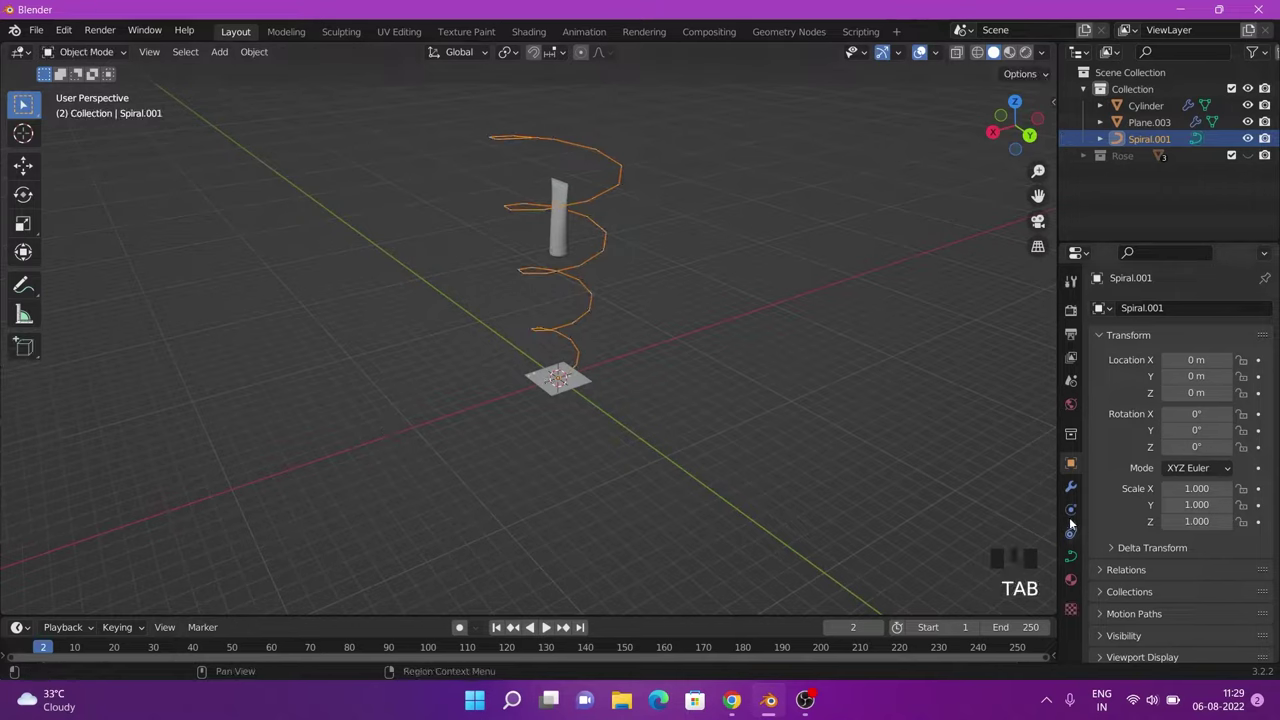
Step: Make the spiral a Curve Guide force field with Minimum Distance 0.8 and play back the swirling particles
{"action": "left_click", "coordinate": [1078, 511]}
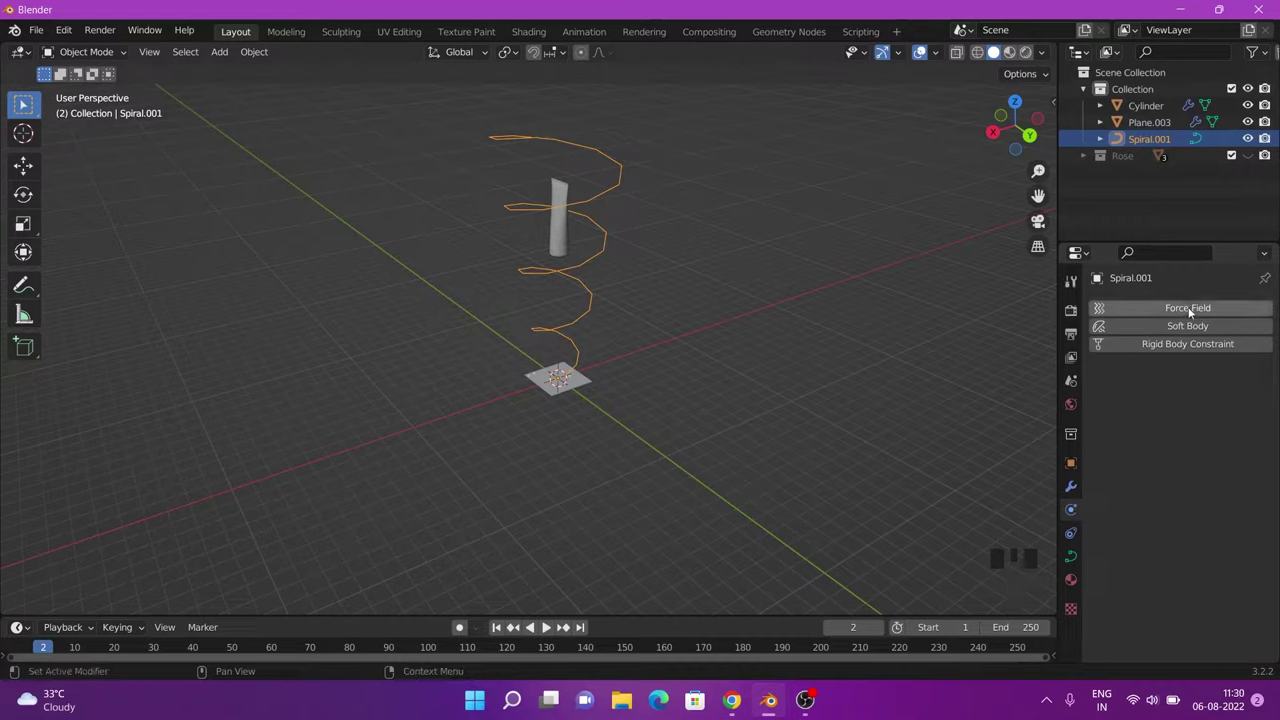
{"action": "left_click_drag", "start_coordinate": [1192, 310], "coordinate": [605, 409]}
{"action": "scroll", "scroll_direction": "up", "scroll_amount": 3}
{"action": "scroll", "scroll_direction": "down", "scroll_amount": 3}
{"action": "left_click_drag", "start_coordinate": [620, 378], "coordinate": [1211, 505]}
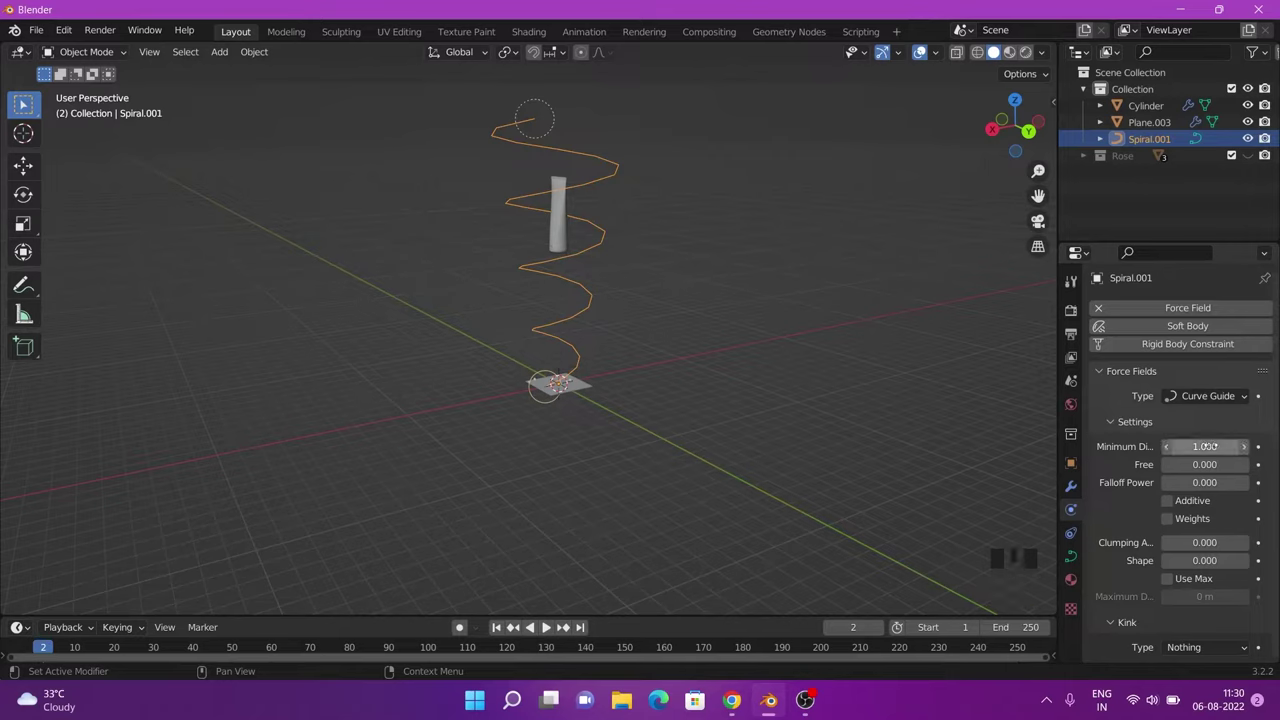
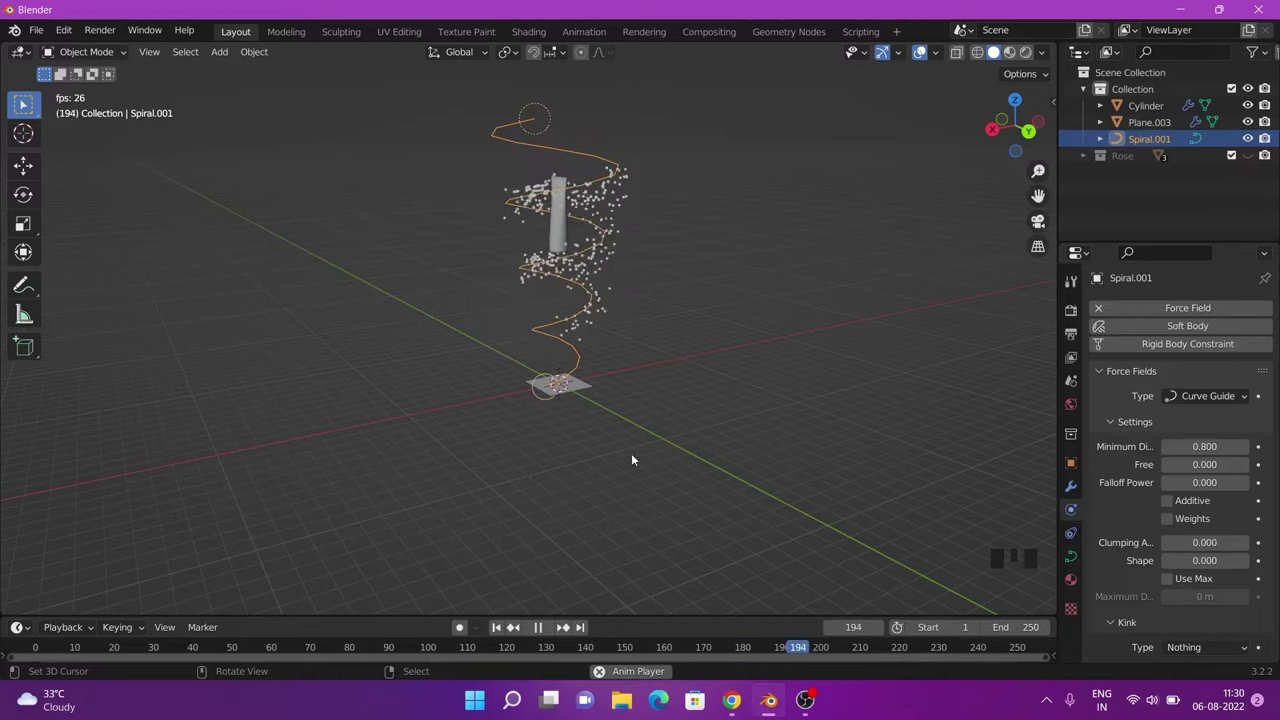
{"action": "left_click_drag", "start_coordinate": [545, 632], "coordinate": [582, 387]}
Step: Set the emitter's particles to Render As Collection using the Rose collection at Scale 0.05
{"action": "right_click", "coordinate": [582, 387]}
{"action": "scroll", "scroll_direction": "up", "scroll_amount": 3}
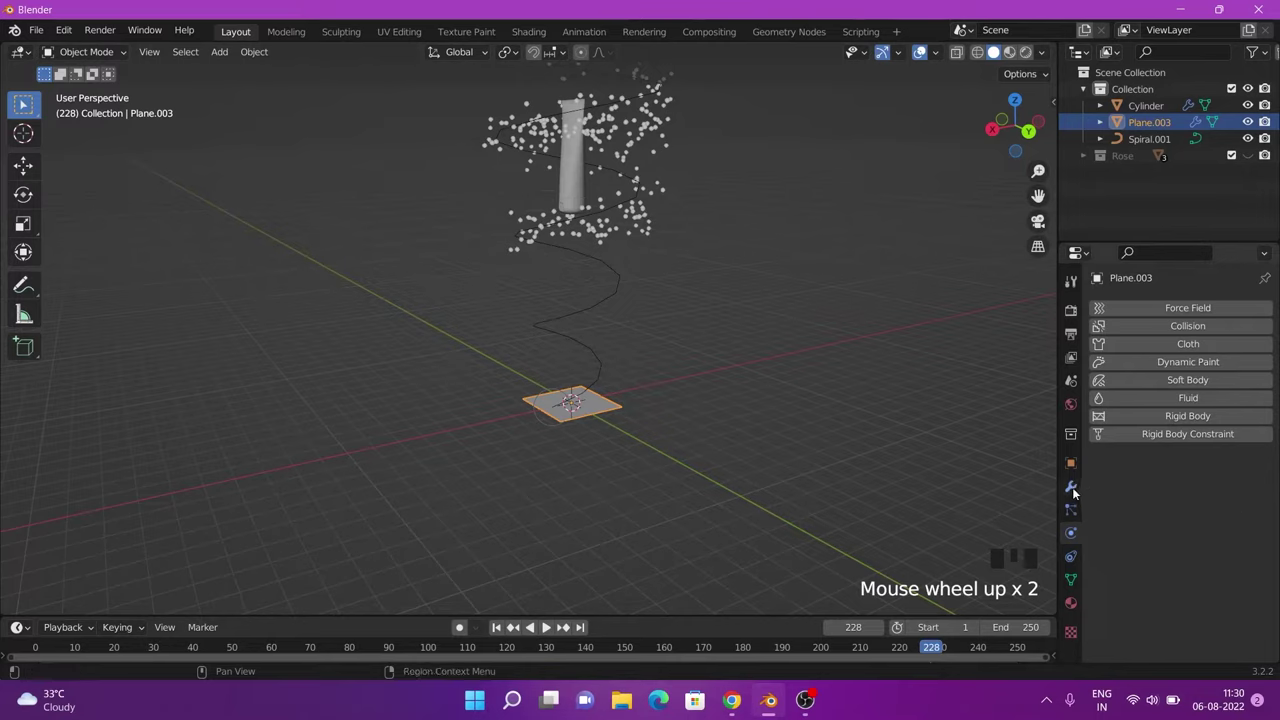
{"action": "left_click", "coordinate": [1077, 493]}
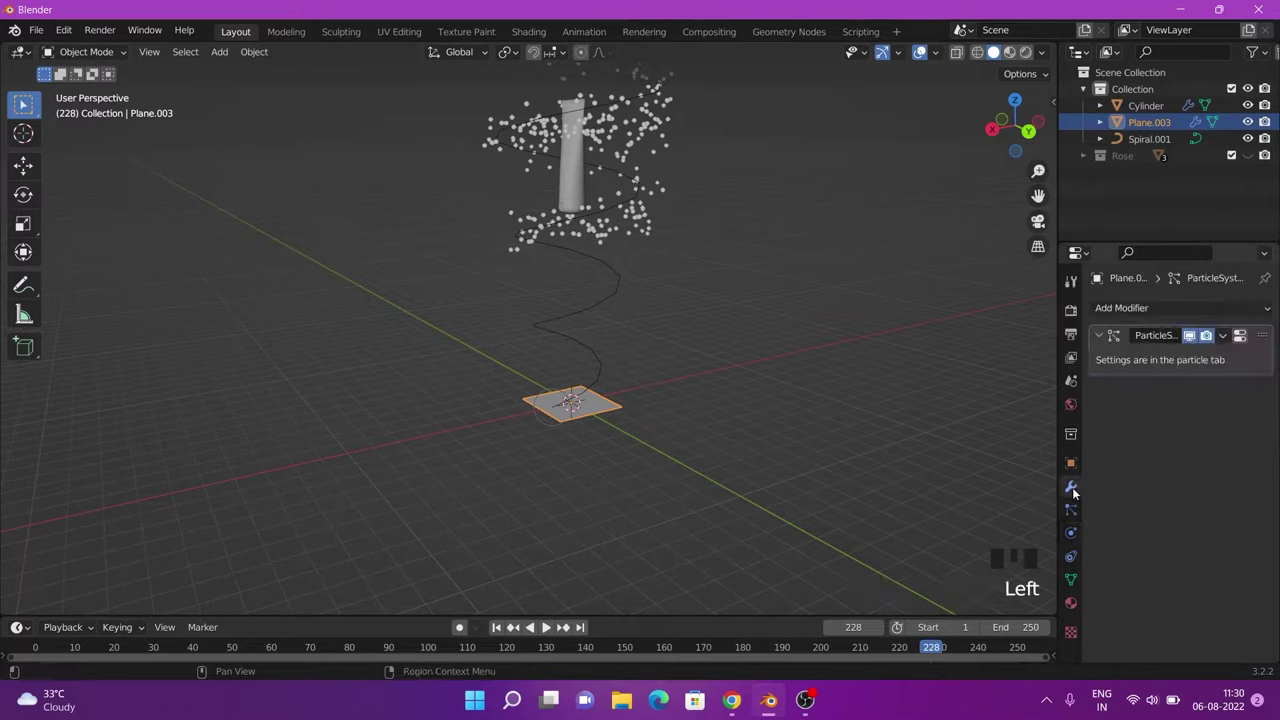
{"action": "left_click", "coordinate": [1076, 518]}
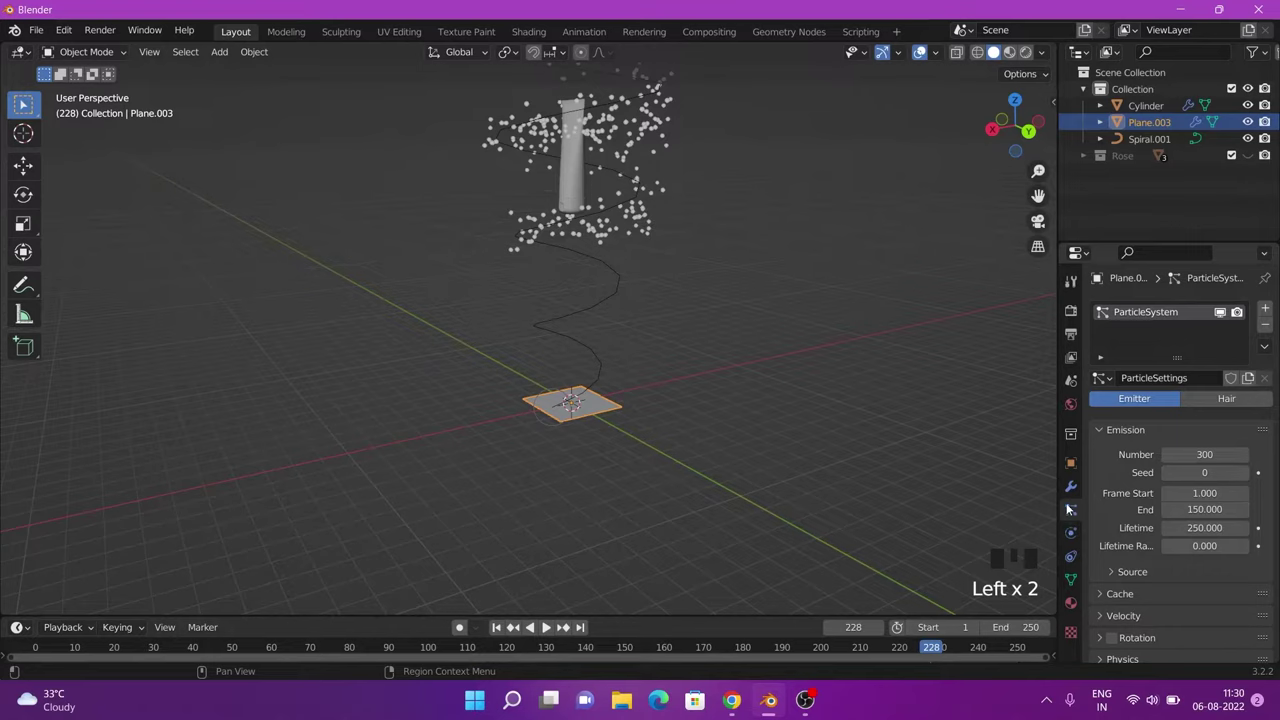
{"action": "scroll", "scroll_direction": "down", "scroll_amount": 3}
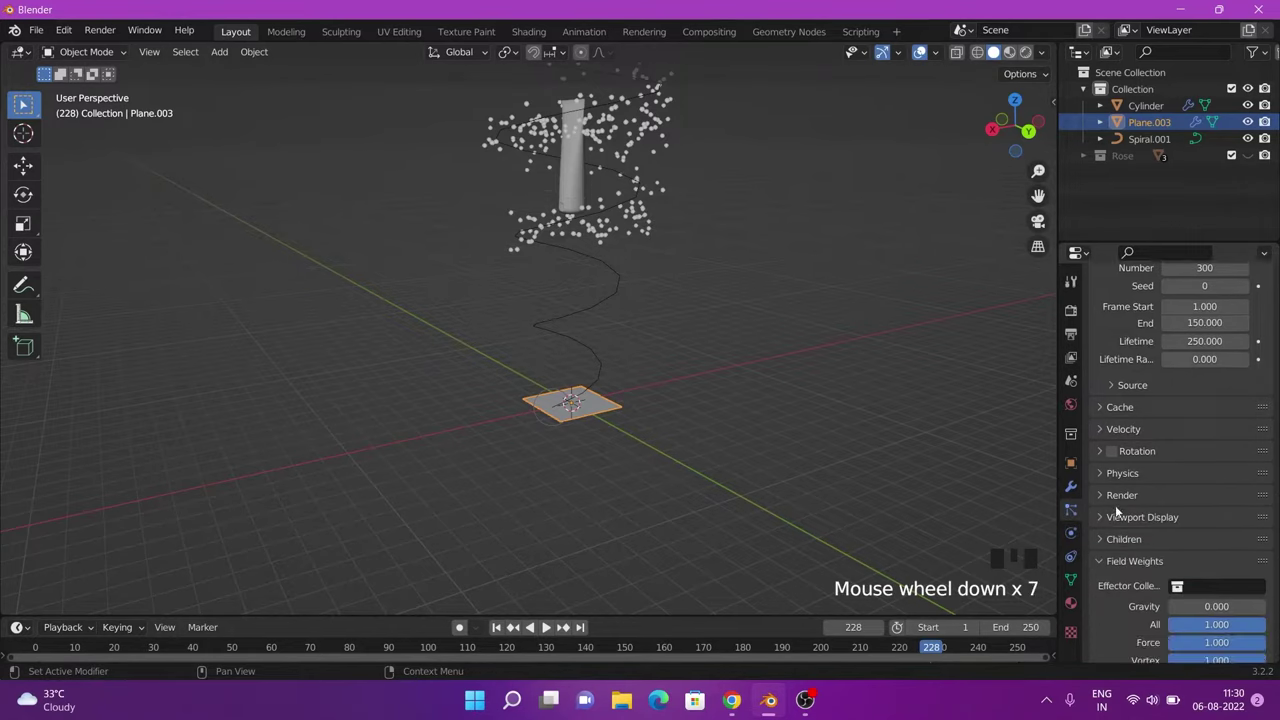
{"action": "left_click_drag", "start_coordinate": [1107, 500], "coordinate": [1124, 525]}
{"action": "scroll", "scroll_direction": "down", "scroll_amount": 3}
{"action": "left_click_drag", "start_coordinate": [1206, 502], "coordinate": [1179, 494]}
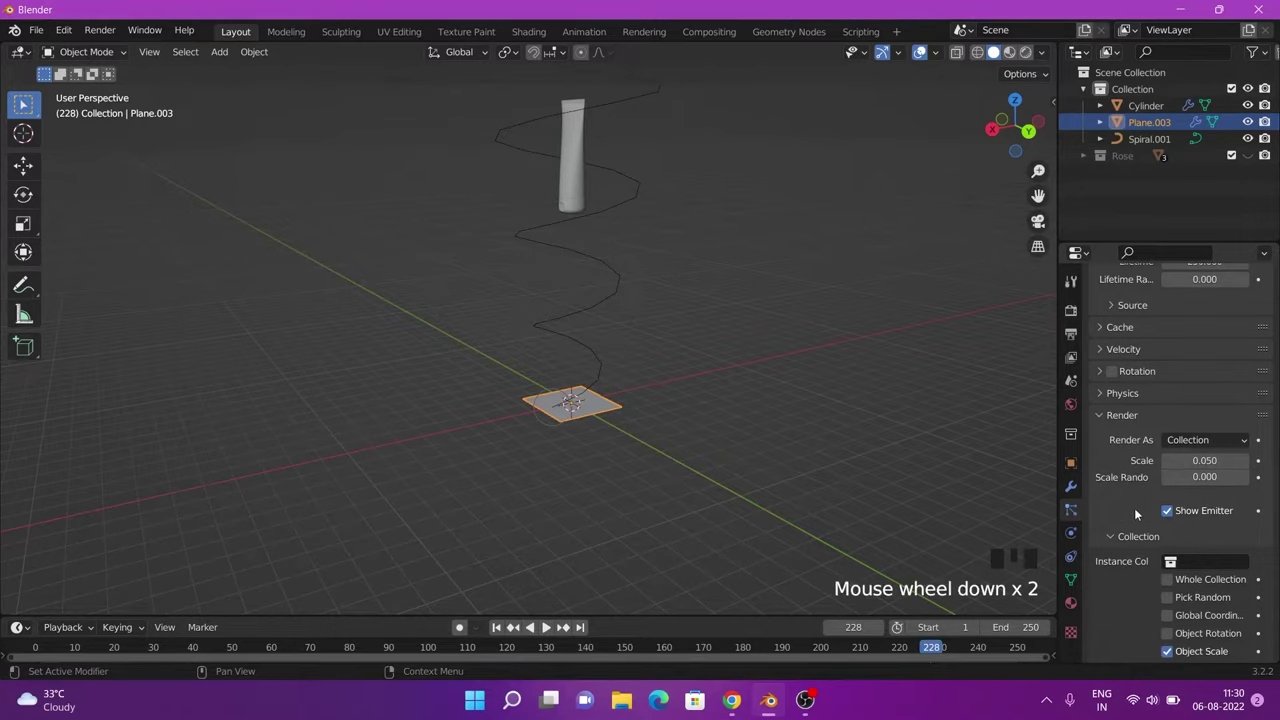
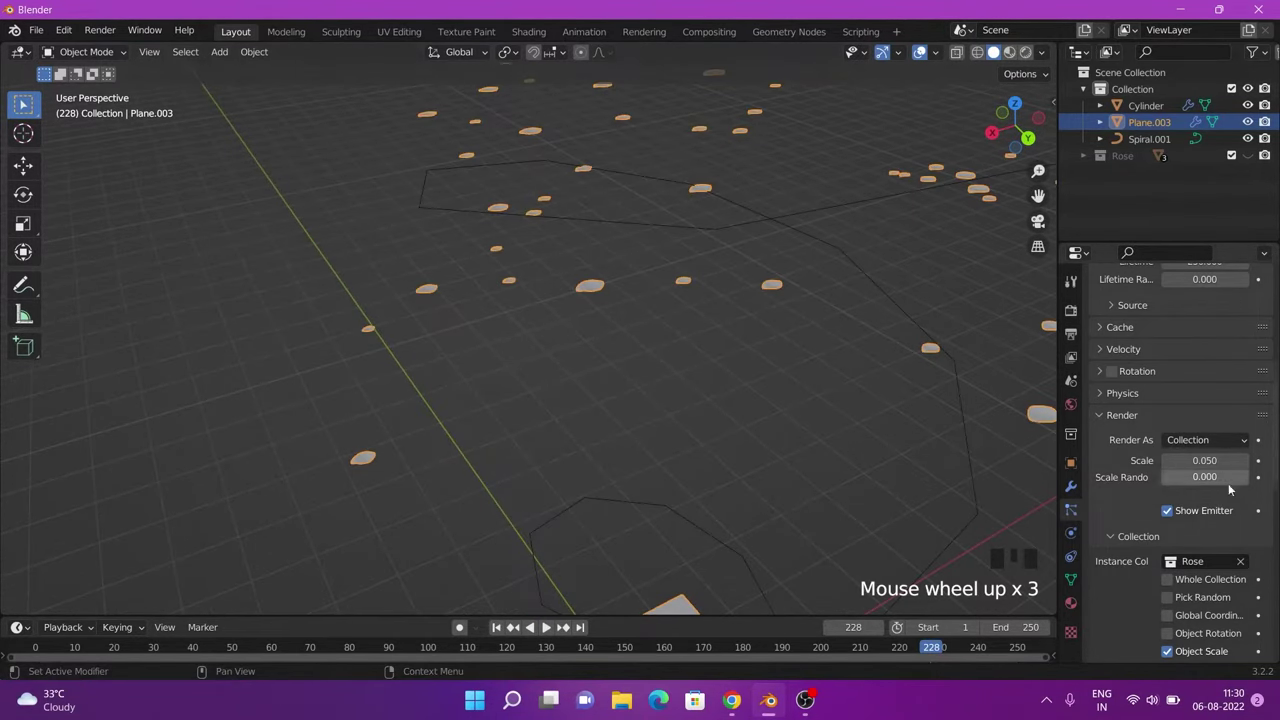
{"action": "scroll", "scroll_direction": "down", "scroll_amount": 3}
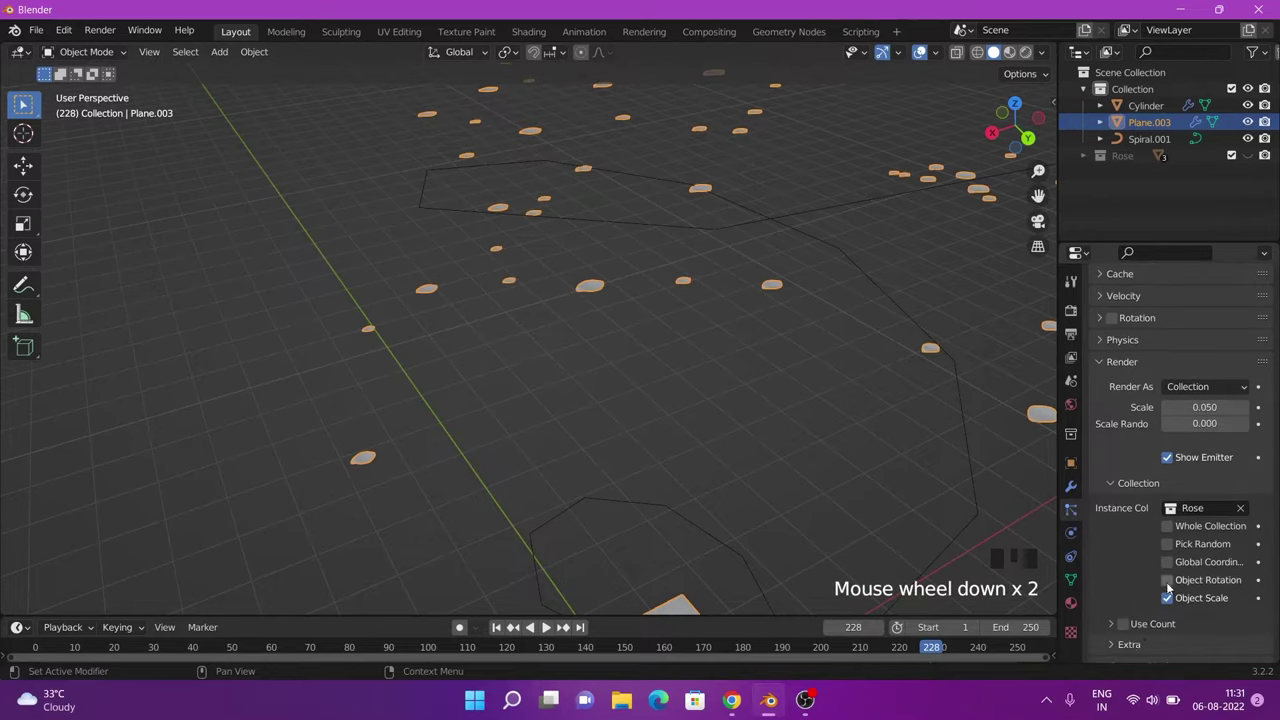
{"action": "left_click", "coordinate": [1172, 583]}
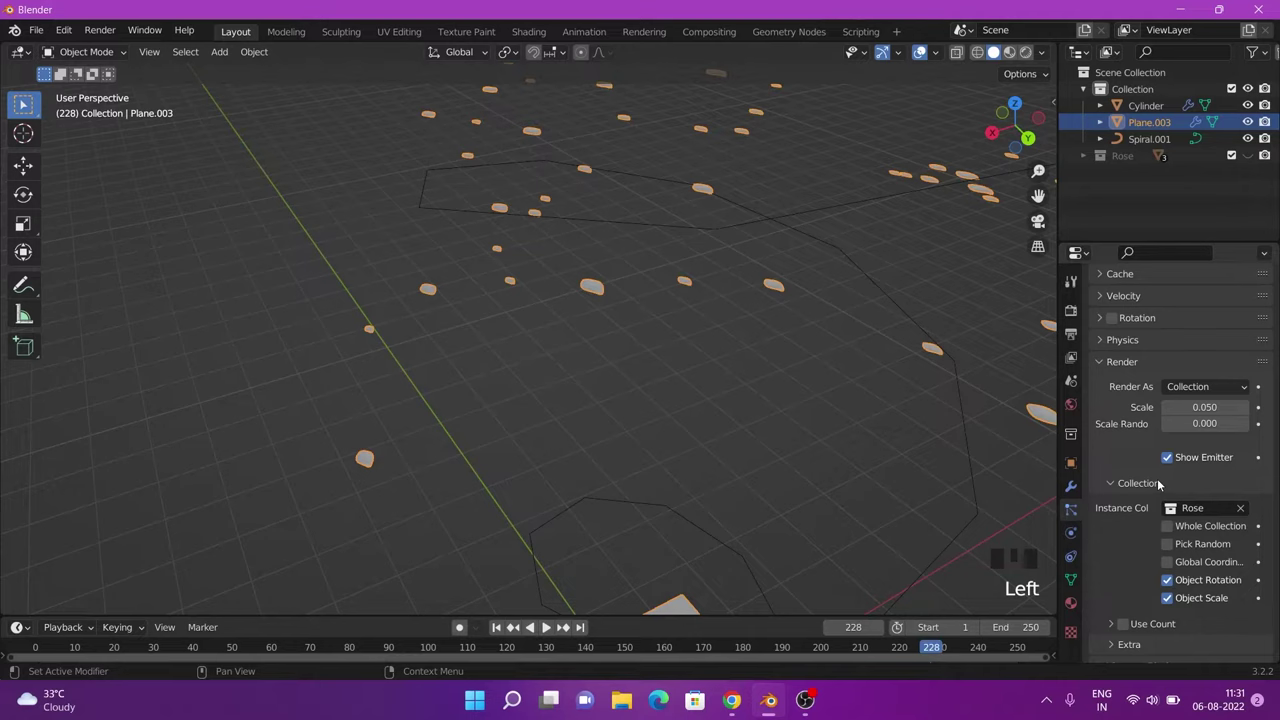
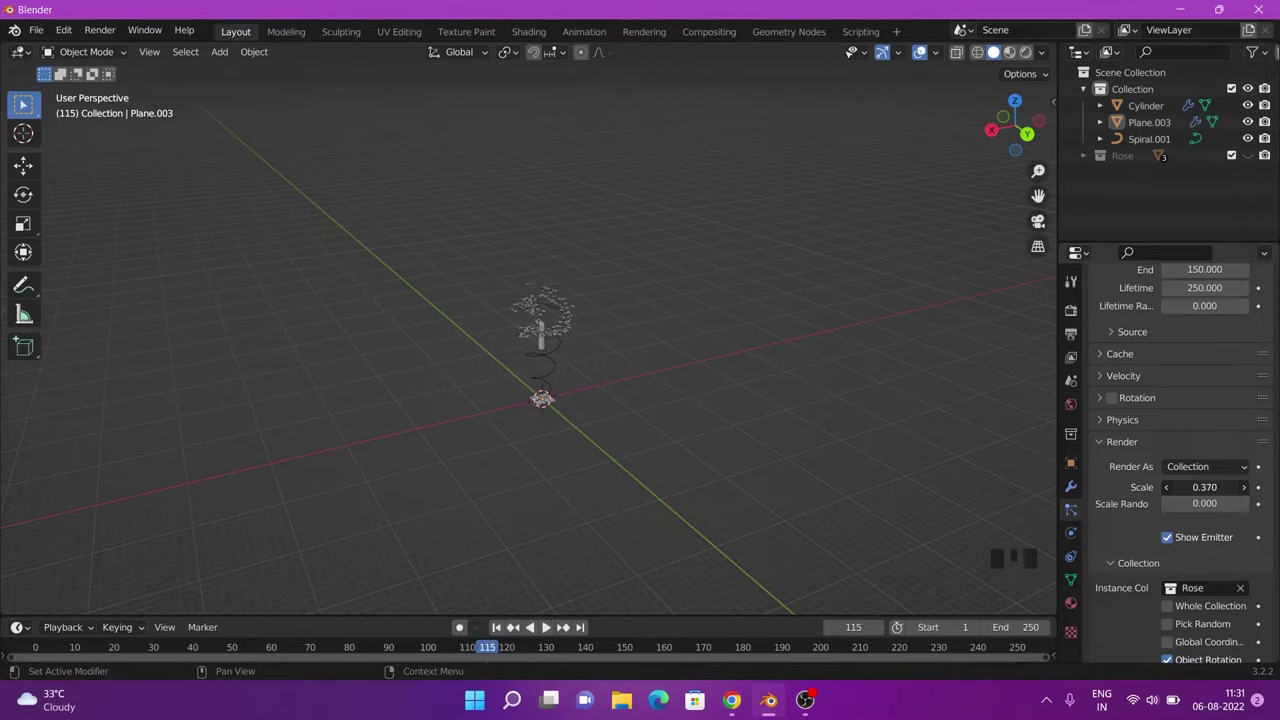
Step: Enable particle Rotation with Velocity/Hair orientation and Randomize about 0.358
{"action": "scroll", "scroll_direction": "up", "scroll_amount": 3}
{"action": "left_click_drag", "start_coordinate": [780, 357], "coordinate": [1119, 398]}
{"action": "left_click", "coordinate": [1119, 398]}
{"action": "left_click_drag", "start_coordinate": [1104, 398], "coordinate": [1121, 396]}
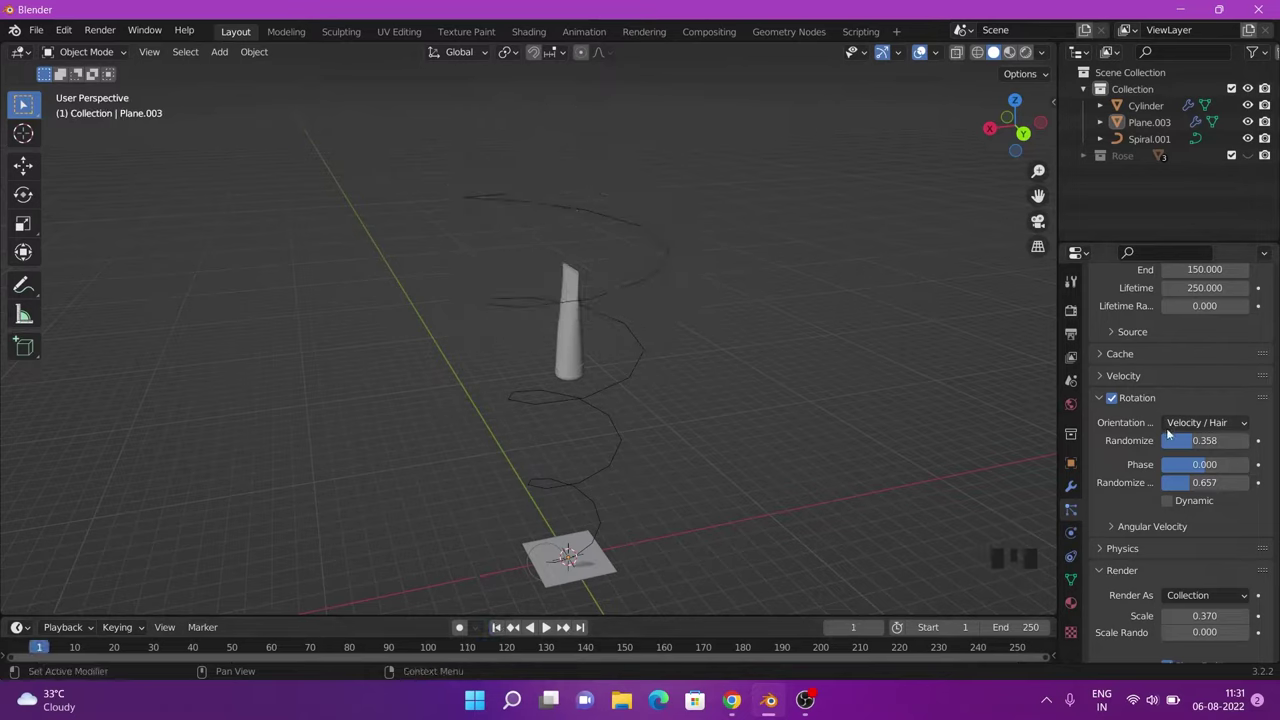
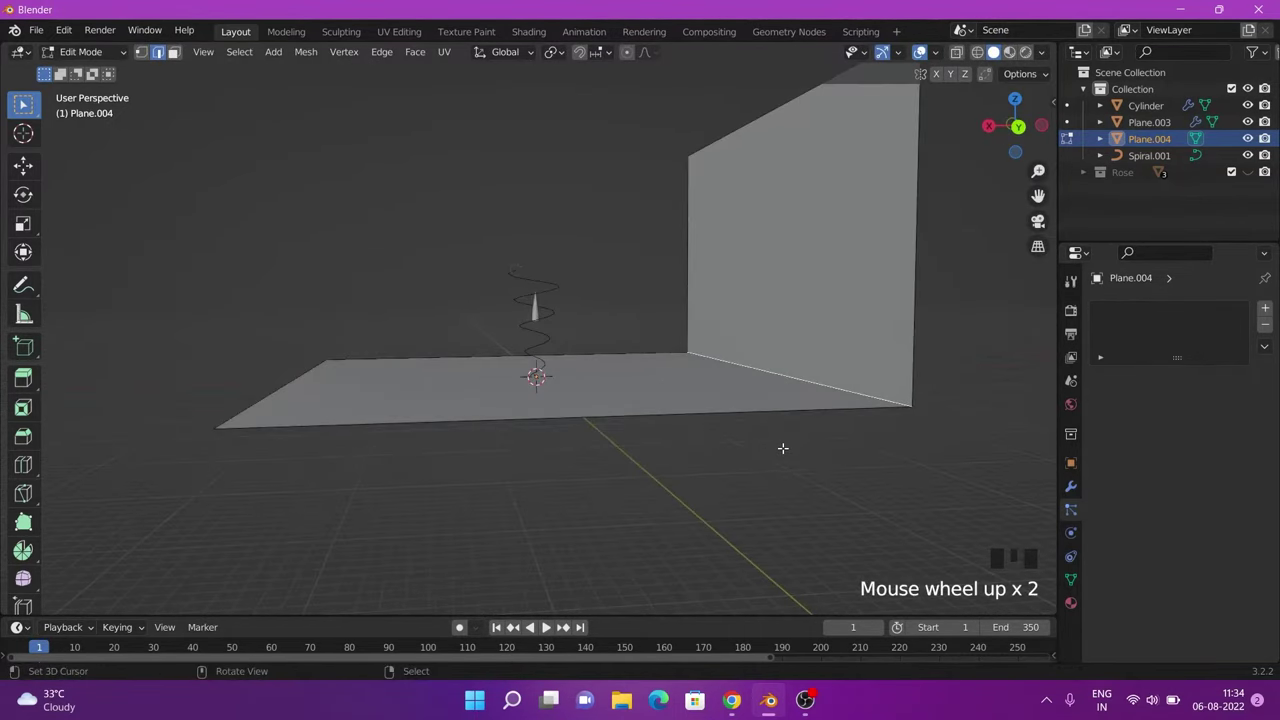
Step: Bevel the floor-to-wall corner edge with Ctrl+B into a smooth curved bend
{"action": "key", "text": "ctrl+b"}
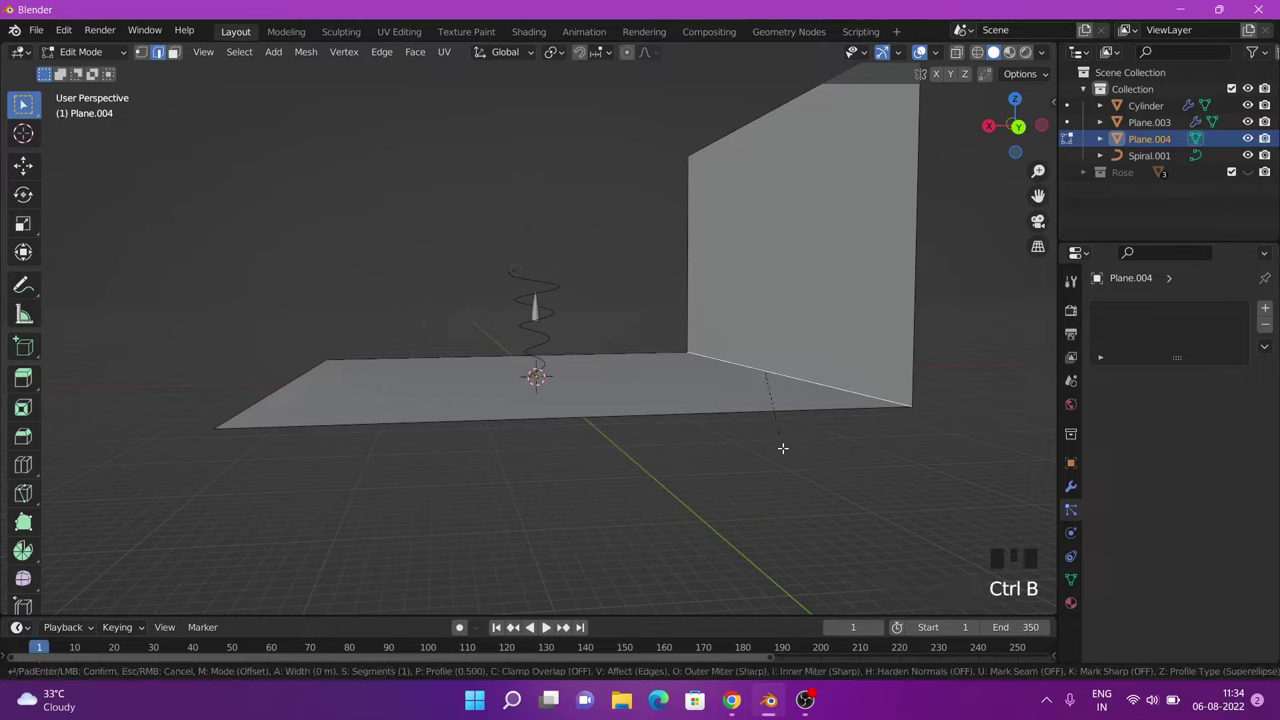
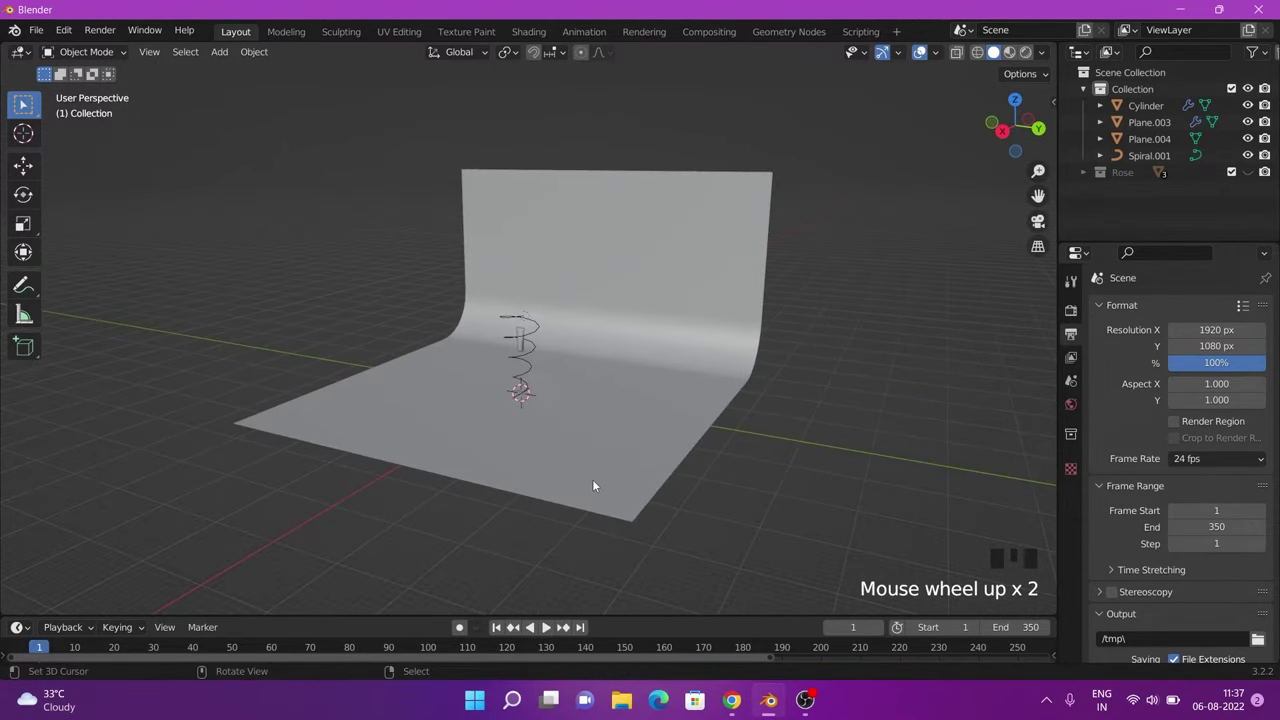
Step: Add a camera to the scene from the Shift+A add menu
{"action": "scroll", "scroll_direction": "up", "scroll_amount": 3}
{"action": "key", "text": "shift+a"}
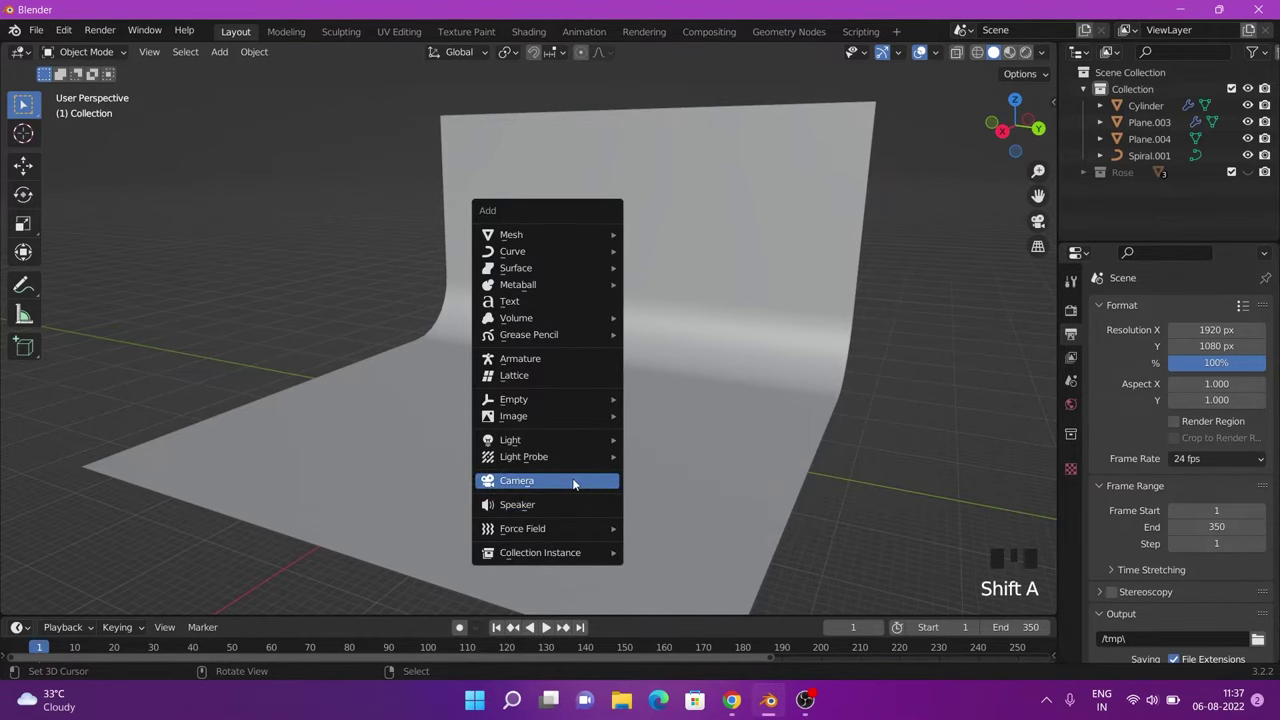
{"action": "scroll", "scroll_direction": "down", "scroll_amount": 3}
{"action": "left_click_drag", "start_coordinate": [594, 527], "coordinate": [532, 376]}
Step: Orbit the view around the curved backdrop and tube
{"action": "scroll", "scroll_direction": "up", "scroll_amount": 3}
{"action": "scroll", "scroll_direction": "down", "scroll_amount": 3}
{"action": "scroll", "scroll_direction": "up", "scroll_amount": 3}
{"action": "left_click_drag", "start_coordinate": [557, 348], "coordinate": [629, 500]}
{"action": "scroll", "scroll_direction": "down", "scroll_amount": 3}
{"action": "left_click_drag", "start_coordinate": [619, 500], "coordinate": [563, 445]}
{"action": "scroll", "scroll_direction": "up", "scroll_amount": 3}
{"action": "left_click_drag", "start_coordinate": [596, 481], "coordinate": [536, 468]}
{"action": "scroll", "scroll_direction": "down", "scroll_amount": 3}
Step: In the sidebar's View Lock, enable To 3D Cursor and Camera to View
{"action": "key", "text": "n"}
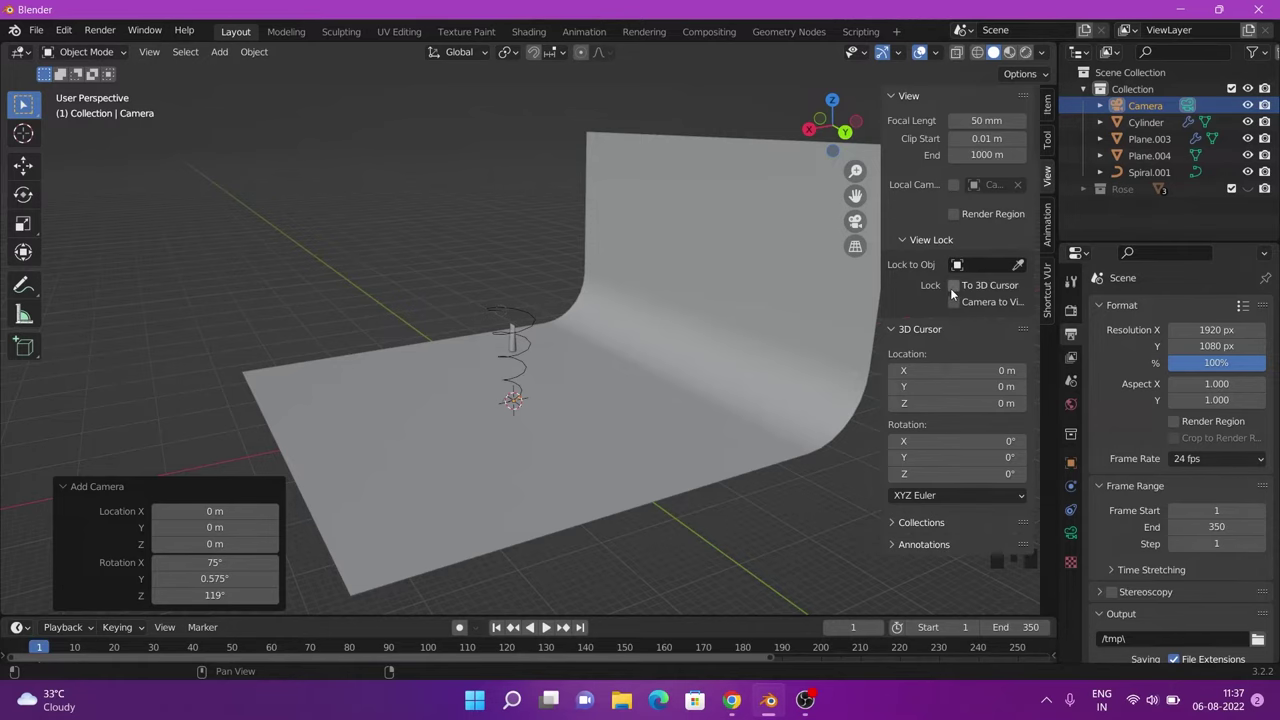
{"action": "left_click", "coordinate": [955, 292]}
{"action": "left_click", "coordinate": [957, 303]}
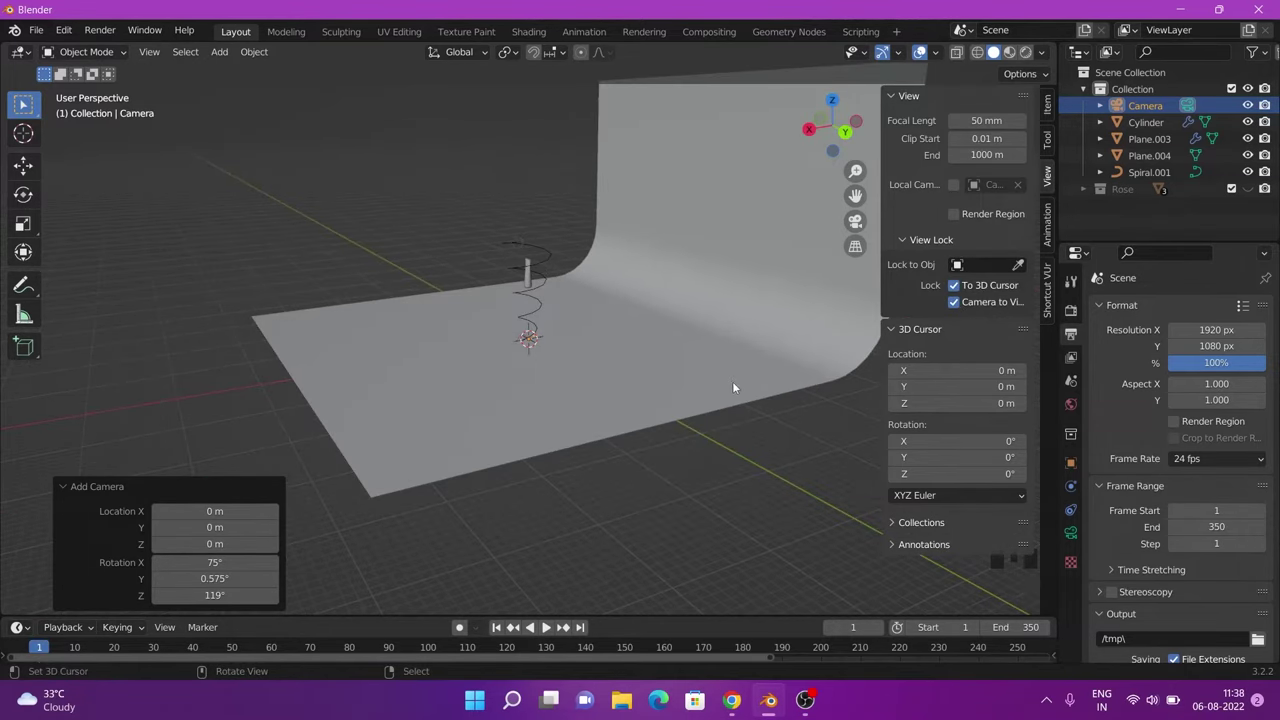
Step: Look through the camera and pull back into a wide shot of the tube and backdrop
{"action": "key", "text": "KP_0"}
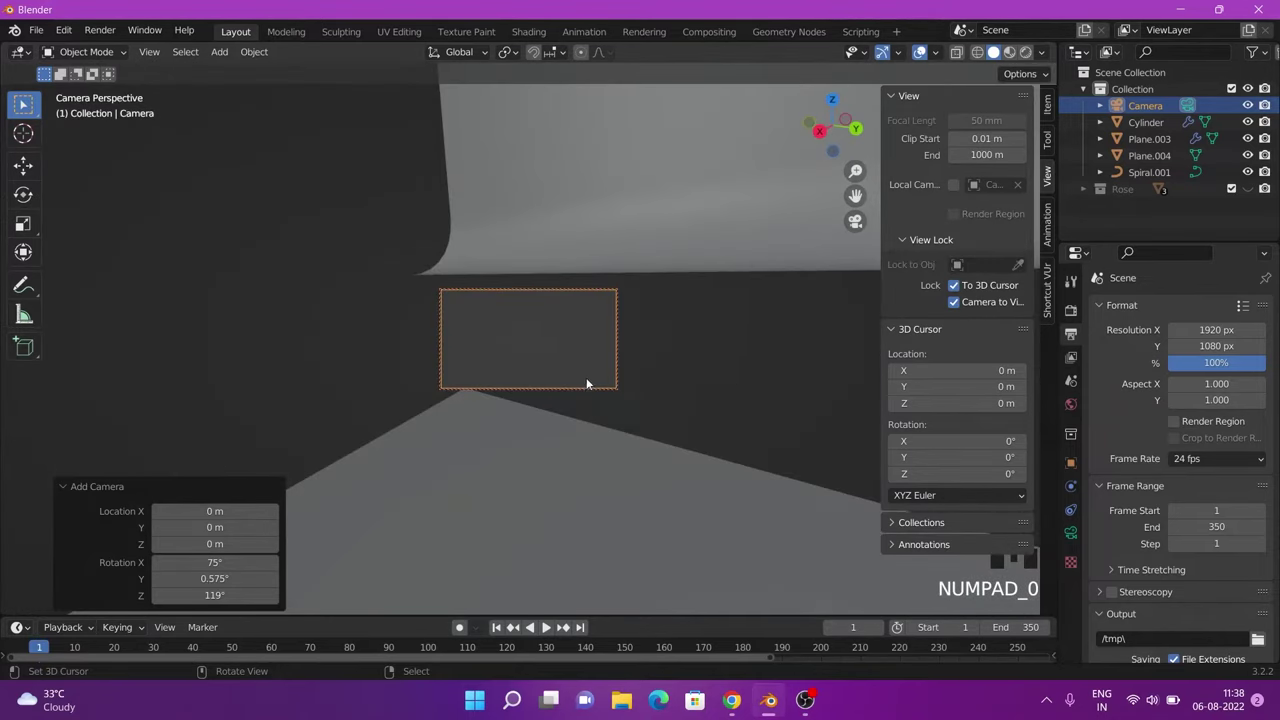
{"action": "scroll", "scroll_direction": "up", "scroll_amount": 3}
{"action": "scroll", "scroll_direction": "down", "scroll_amount": 3}
{"action": "scroll", "scroll_direction": "up", "scroll_amount": 3}
{"action": "left_click_drag", "start_coordinate": [559, 360], "coordinate": [587, 350]}
{"action": "scroll", "scroll_direction": "up", "scroll_amount": 3}
{"action": "left_click_drag", "start_coordinate": [567, 372], "coordinate": [585, 350]}
{"action": "scroll", "scroll_direction": "up", "scroll_amount": 3}
{"action": "scroll", "scroll_direction": "up", "scroll_amount": 3}
{"action": "scroll", "scroll_direction": "up", "scroll_amount": 3}
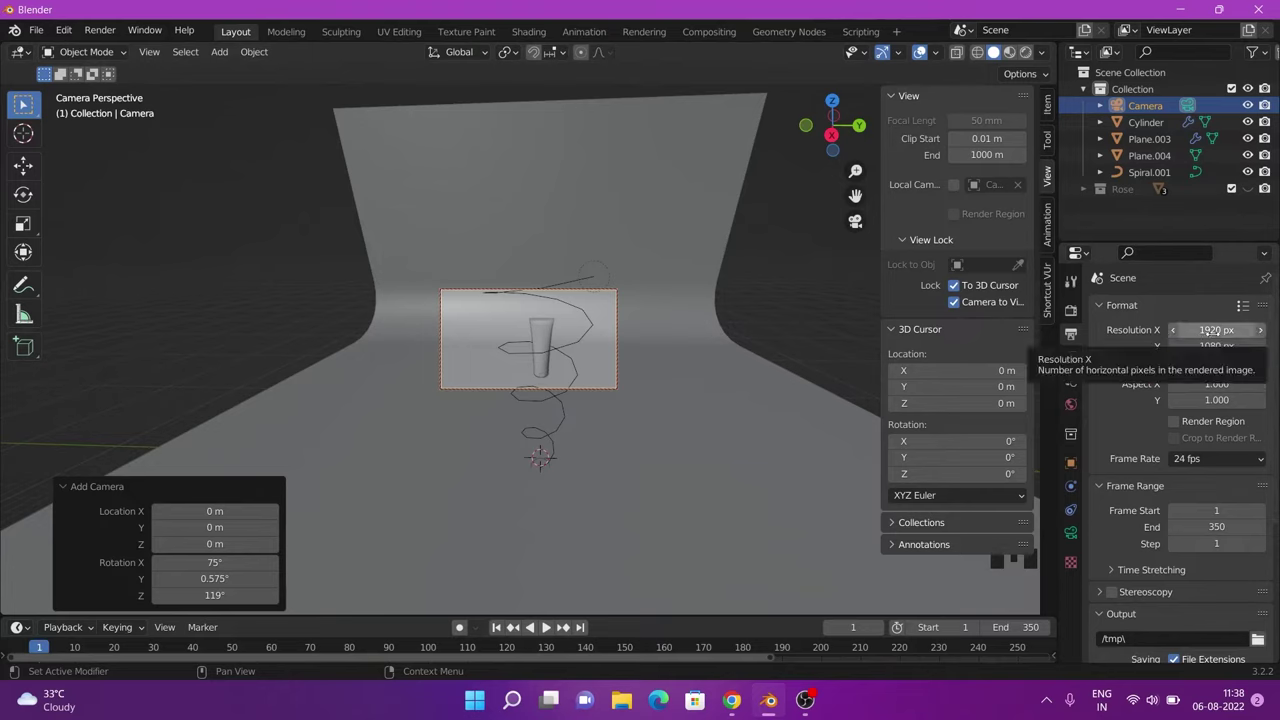
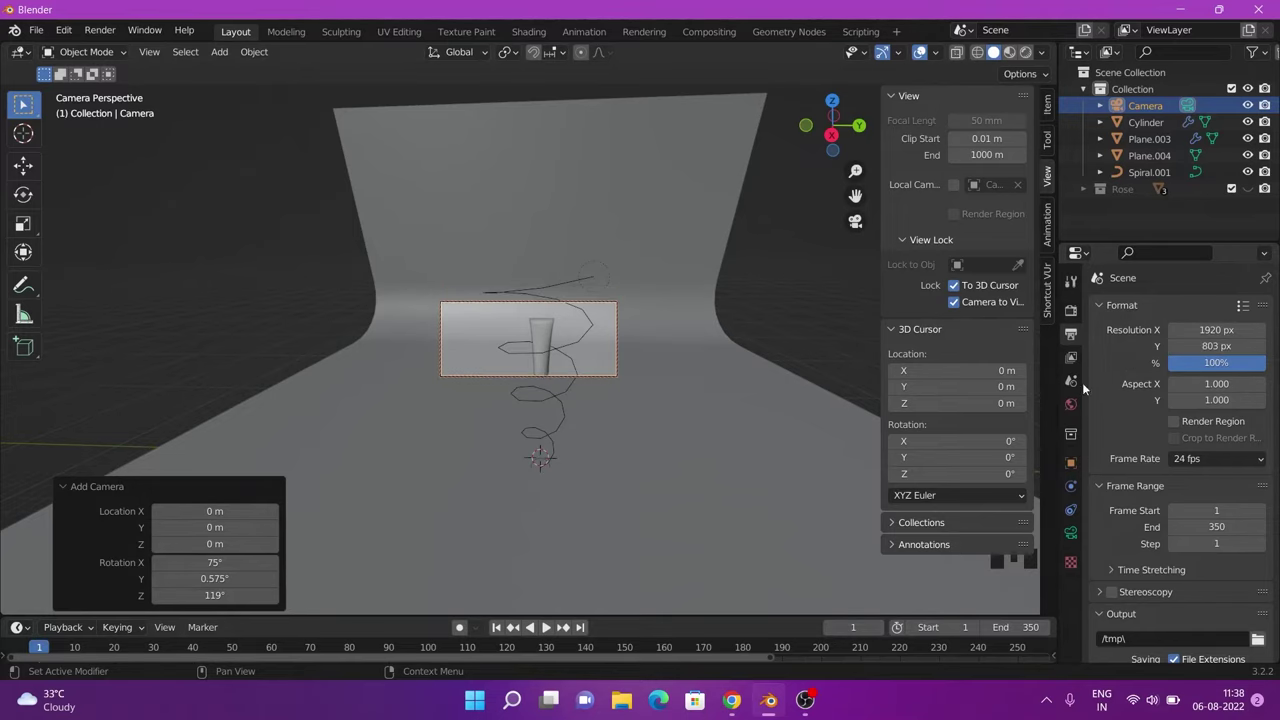
Step: Fine-tune the camera framing so the tube sits centered head-on
{"action": "left_click_drag", "start_coordinate": [584, 364], "coordinate": [577, 359]}
{"action": "scroll", "scroll_direction": "up", "scroll_amount": 3}
{"action": "scroll", "scroll_direction": "up", "scroll_amount": 3}
{"action": "scroll", "scroll_direction": "down", "scroll_amount": 3}
{"action": "left_click_drag", "start_coordinate": [591, 363], "coordinate": [584, 351]}
{"action": "scroll", "scroll_direction": "down", "scroll_amount": 3}
{"action": "scroll", "scroll_direction": "up", "scroll_amount": 3}
{"action": "scroll", "scroll_direction": "down", "scroll_amount": 3}
{"action": "left_click_drag", "start_coordinate": [580, 350], "coordinate": [574, 351]}
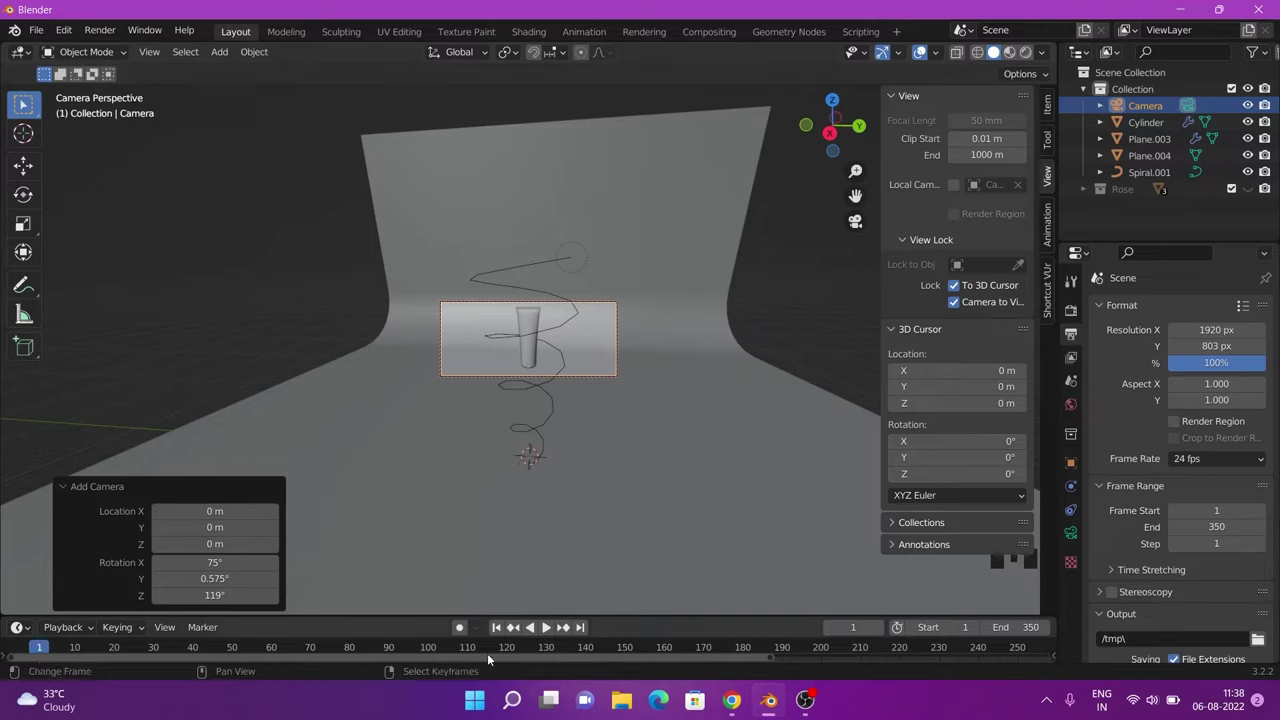
Step: Jump to frame 204 with petals spread around the tube and adjust the camera view locks
{"action": "left_click_drag", "start_coordinate": [385, 643], "coordinate": [787, 332]}
{"action": "right_click", "coordinate": [787, 332]}
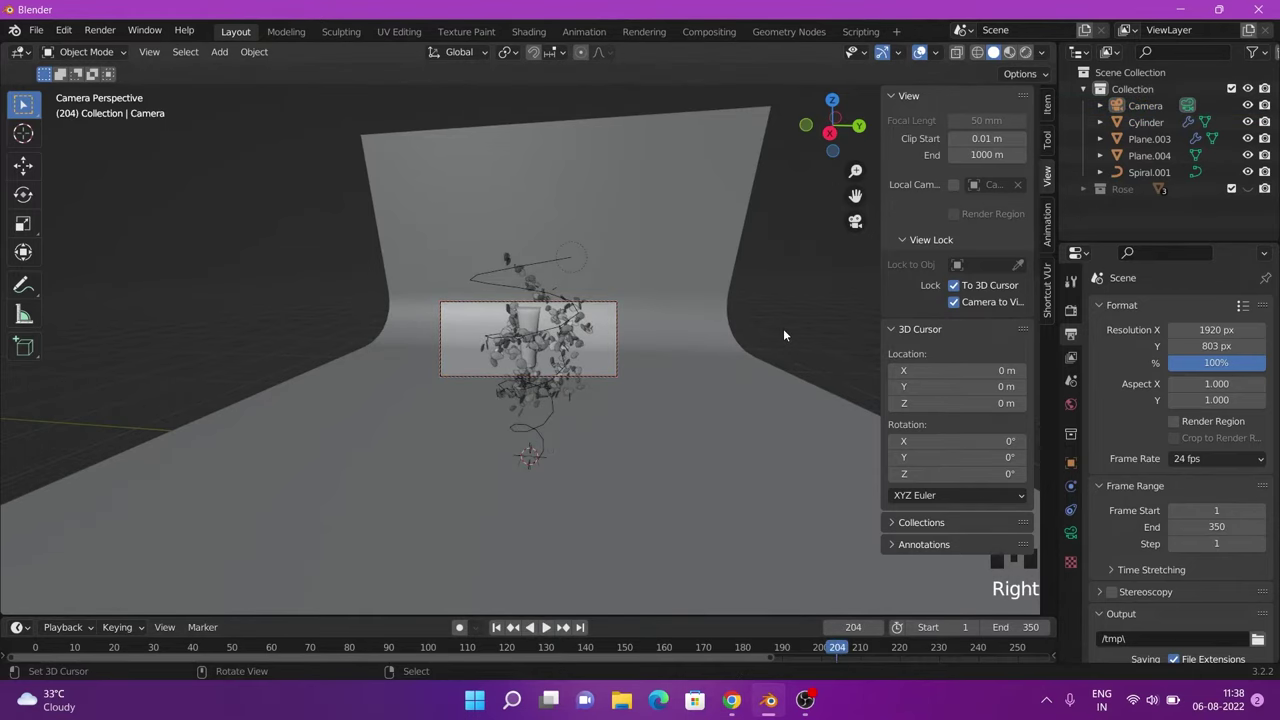
{"action": "left_click", "coordinate": [960, 288]}
{"action": "left_click", "coordinate": [960, 300]}
Step: Bring up File > Save As and browse to the Downloads folder
{"action": "left_click_drag", "start_coordinate": [892, 104], "coordinate": [720, 383]}
{"action": "key", "text": "n"}
{"action": "scroll", "scroll_direction": "up", "scroll_amount": 3}
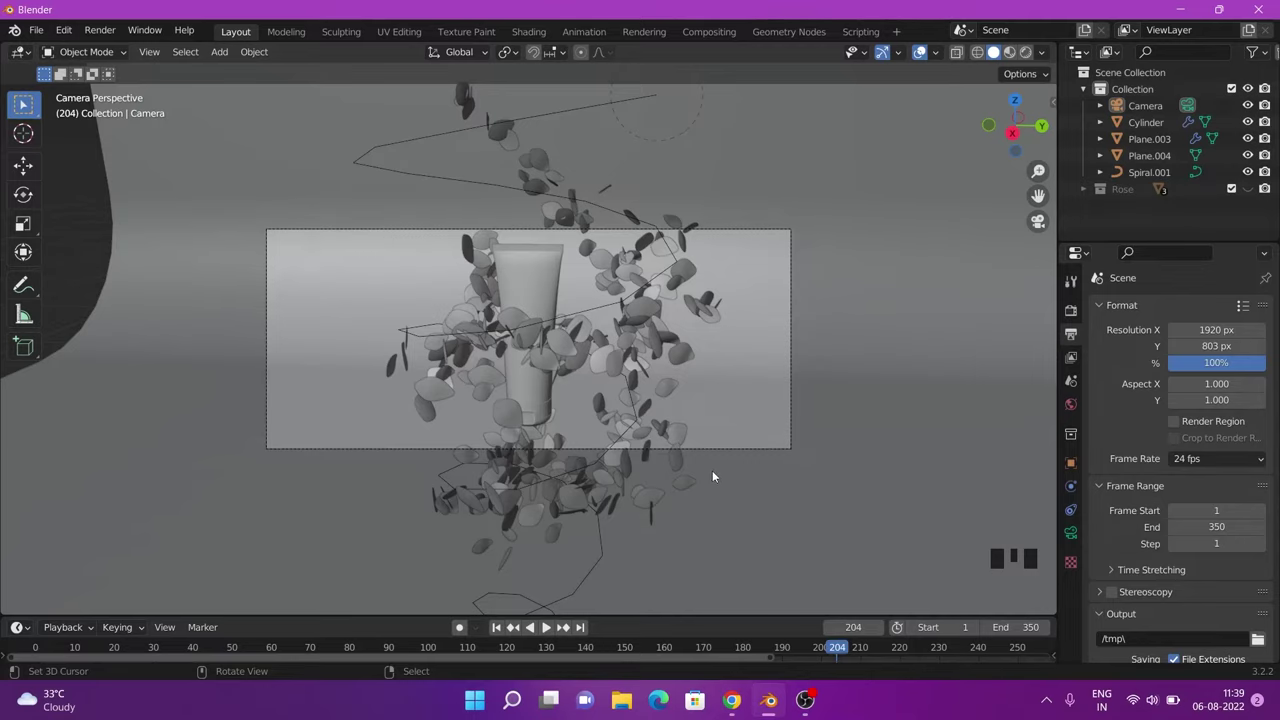
{"action": "scroll", "scroll_direction": "down", "scroll_amount": 3}
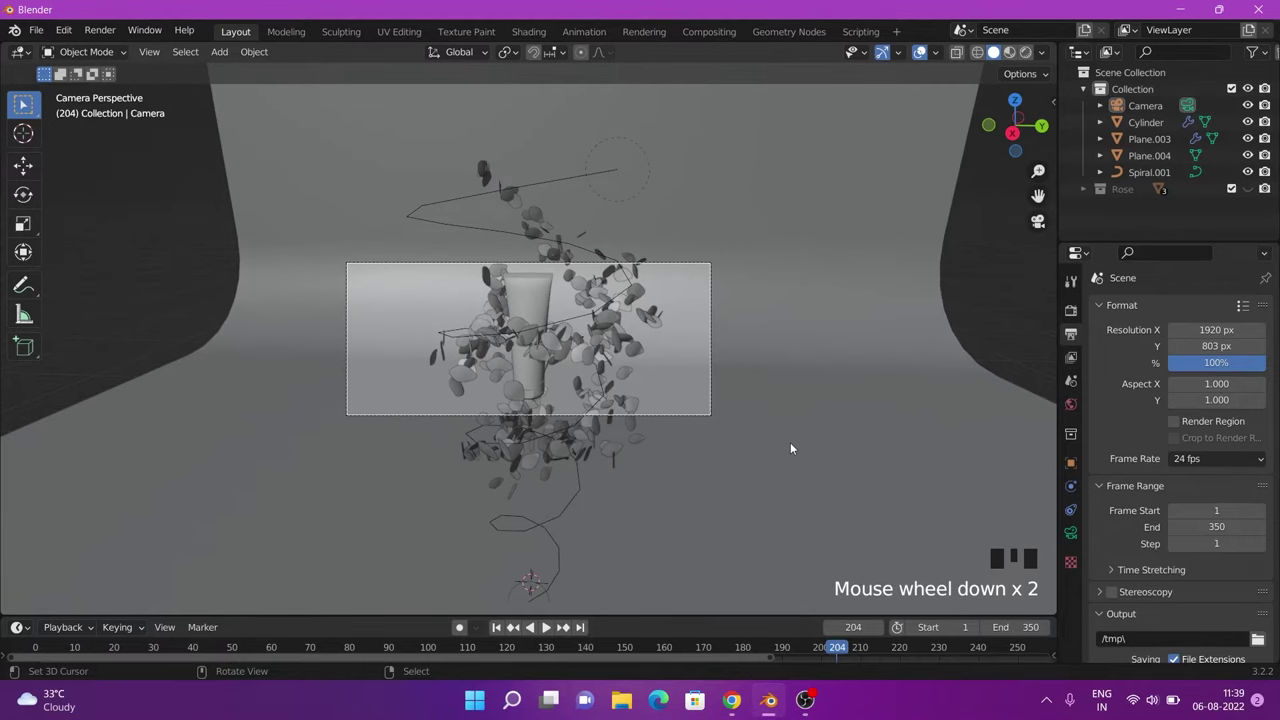
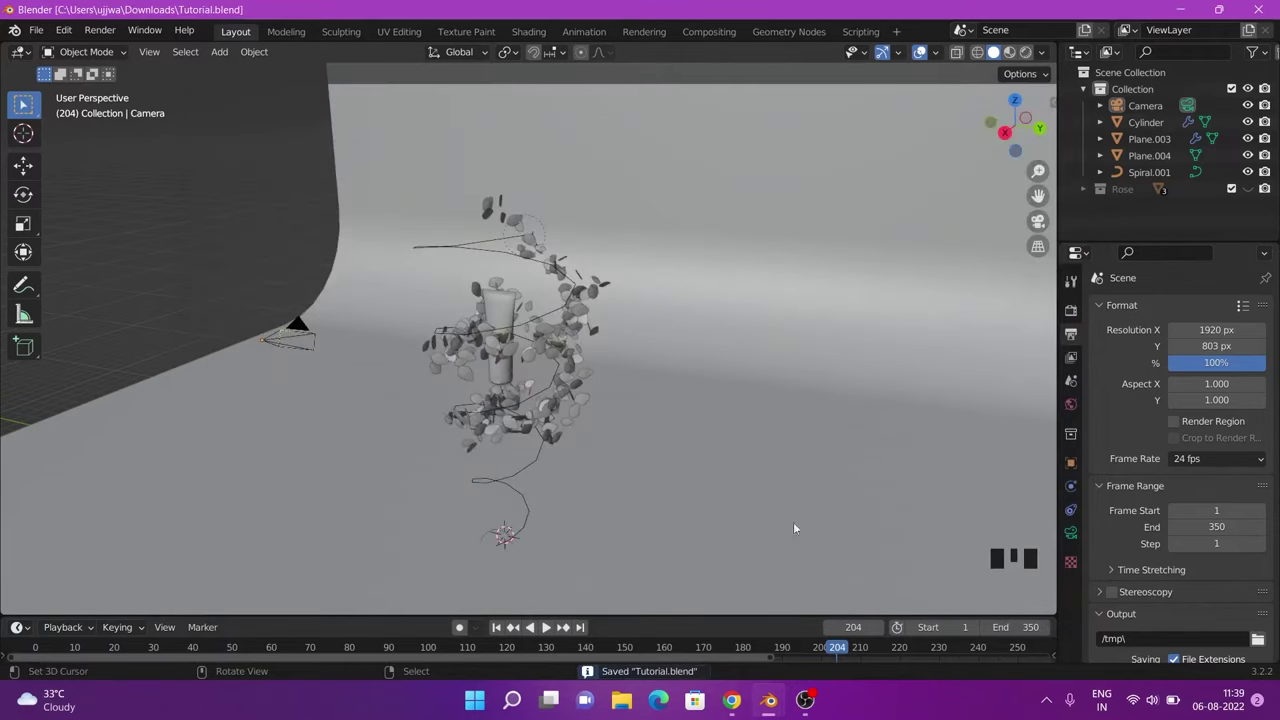
Step: Save as Tutorial.blend, then choose Cosmetic.blend from File > Open Recent
{"action": "scroll", "scroll_direction": "down", "scroll_amount": 3}
{"action": "left_click_drag", "start_coordinate": [500, 393], "coordinate": [566, 397]}
{"action": "scroll", "scroll_direction": "up", "scroll_amount": 3}
{"action": "left_click_drag", "start_coordinate": [41, 32], "coordinate": [288, 104]}
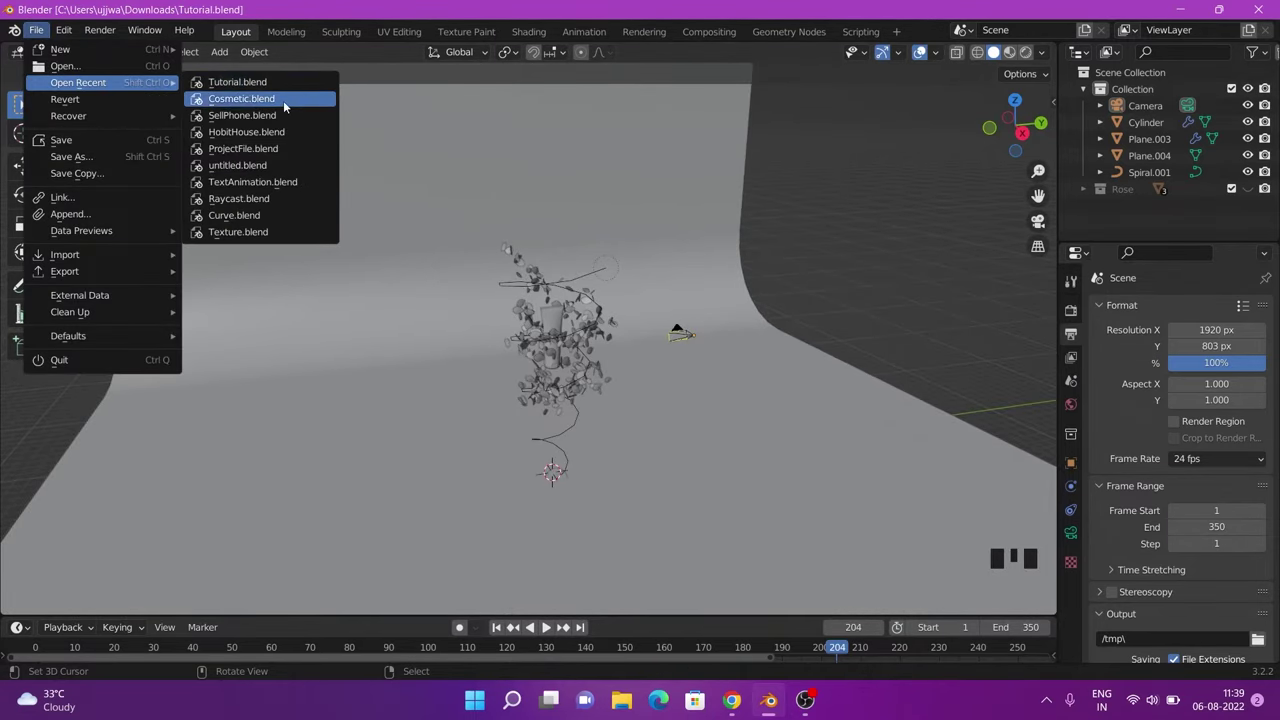